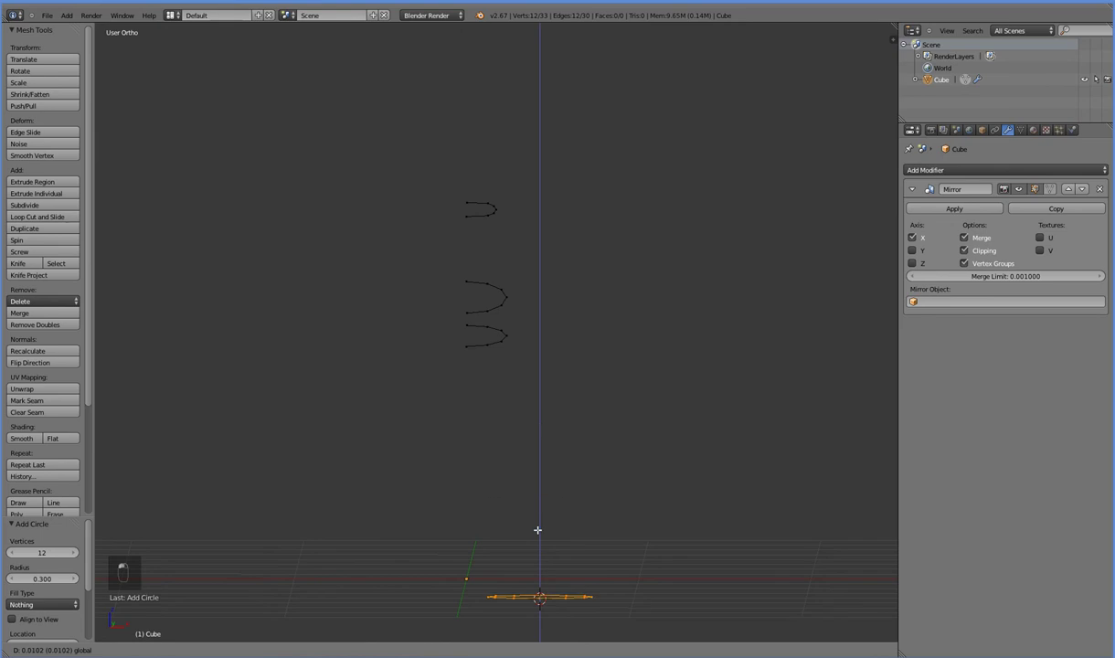
# Step: Position the flat 12-vertex ring below the hips in side view and duplicate it upward
pyautogui.press('KP_3')
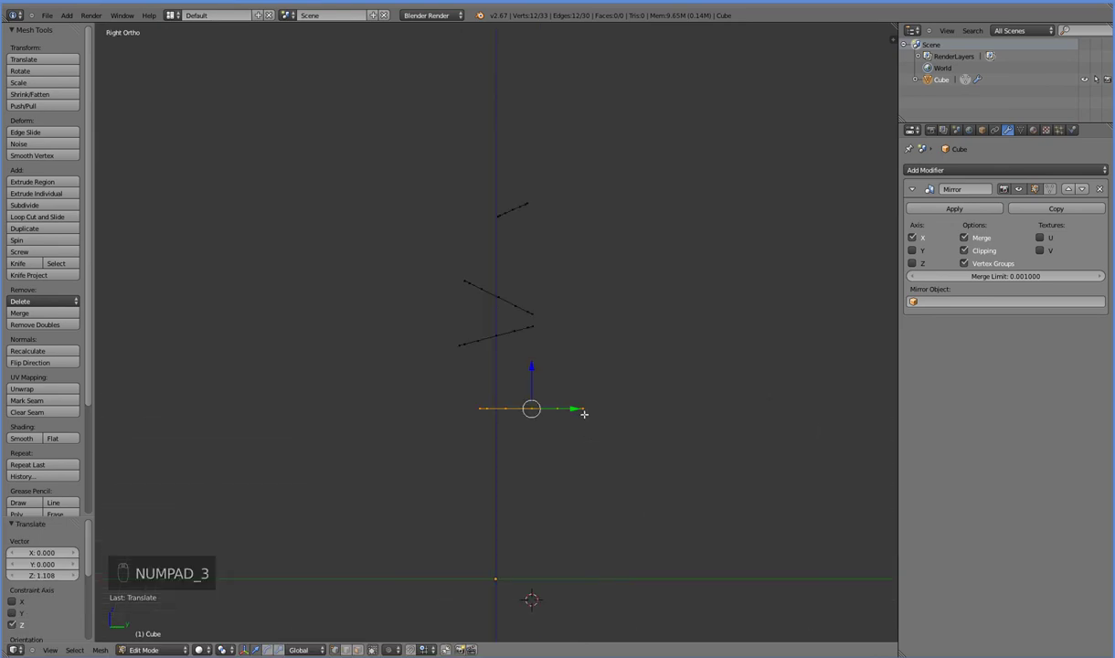
pyautogui.press('s')
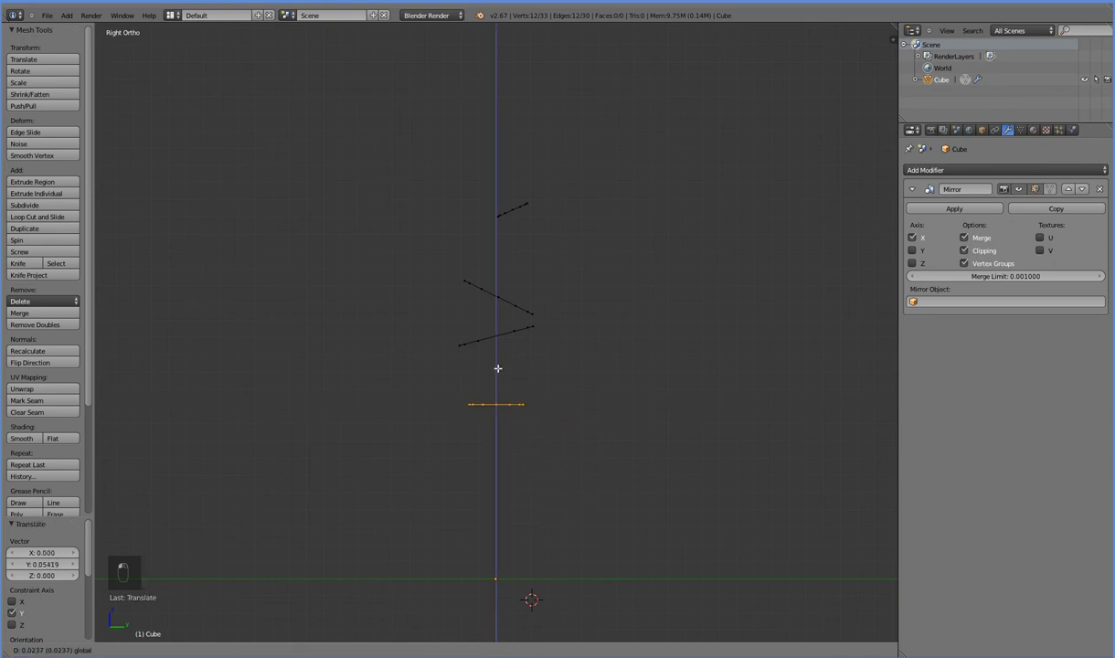
pyautogui.press('shift+d')
pyautogui.press('r')
# Step: Raise the duplicate ring to head height and rotate it 90° on Y so it stands upright
pyautogui.press('ctrl+z')
pyautogui.press('r')
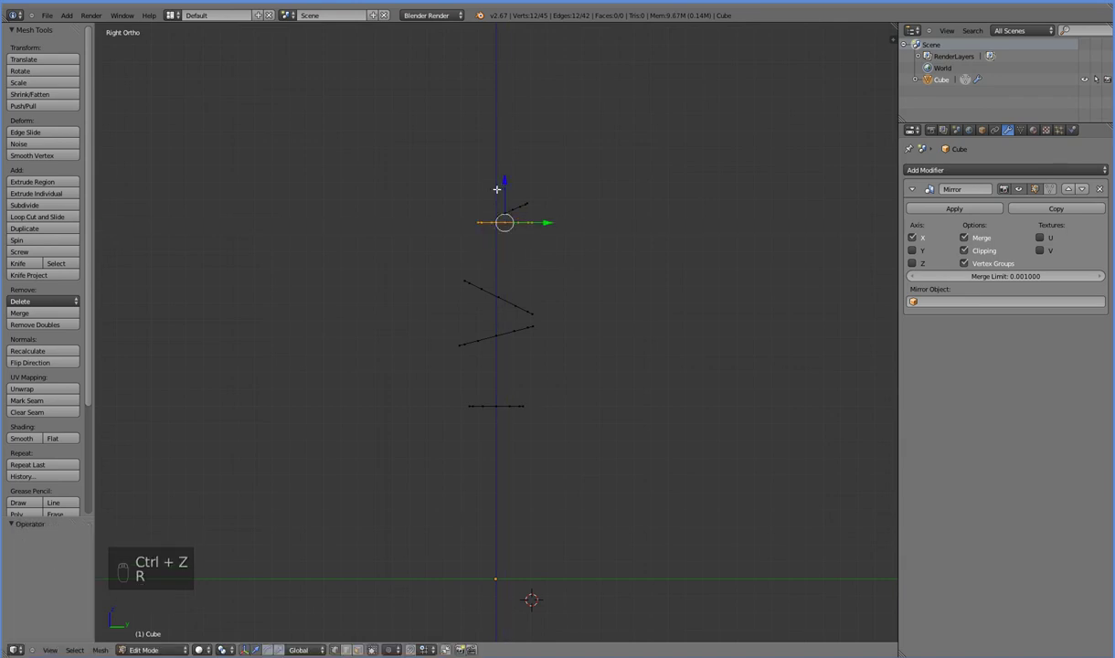
pyautogui.press('r')
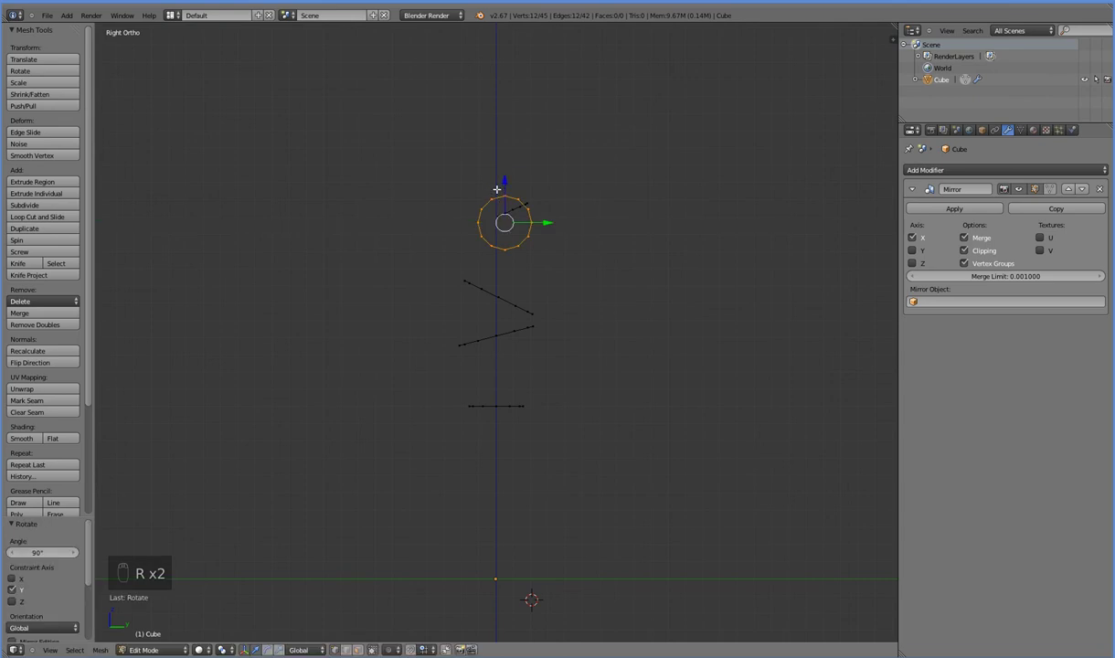
pyautogui.click(507, 188)
# Step: Nudge the upright ring along depth, inspect the scaffold, and adjust the lower ring's height
pyautogui.press('s')
pyautogui.moveTo(557, 252); pyautogui.dragTo(488, 325)
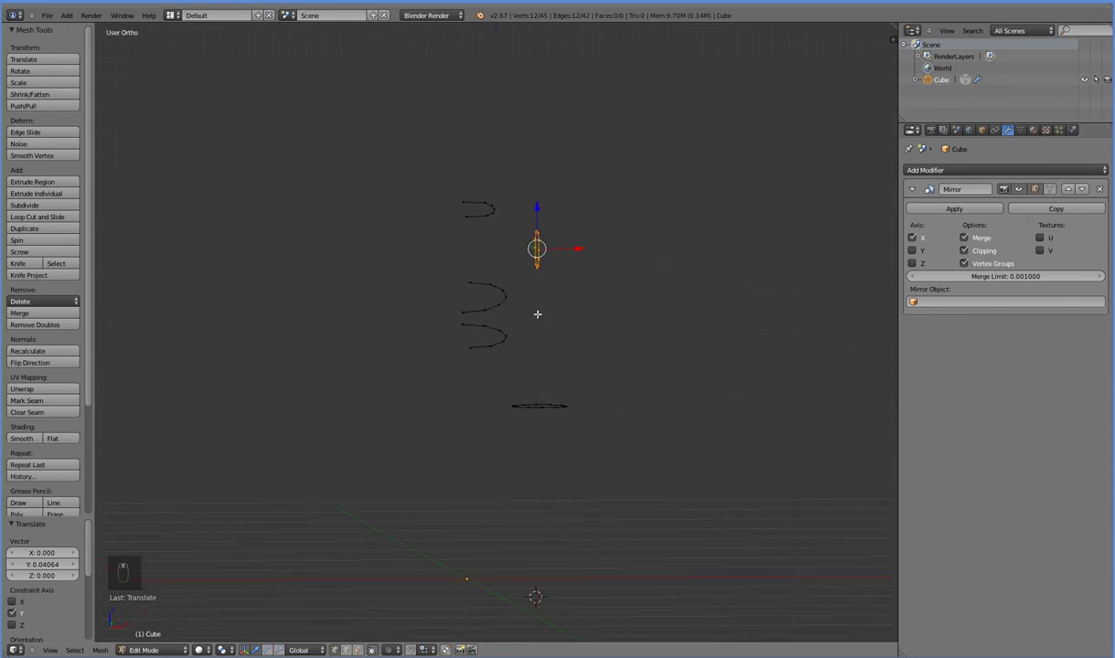
pyautogui.moveTo(583, 228); pyautogui.dragTo(481, 319)
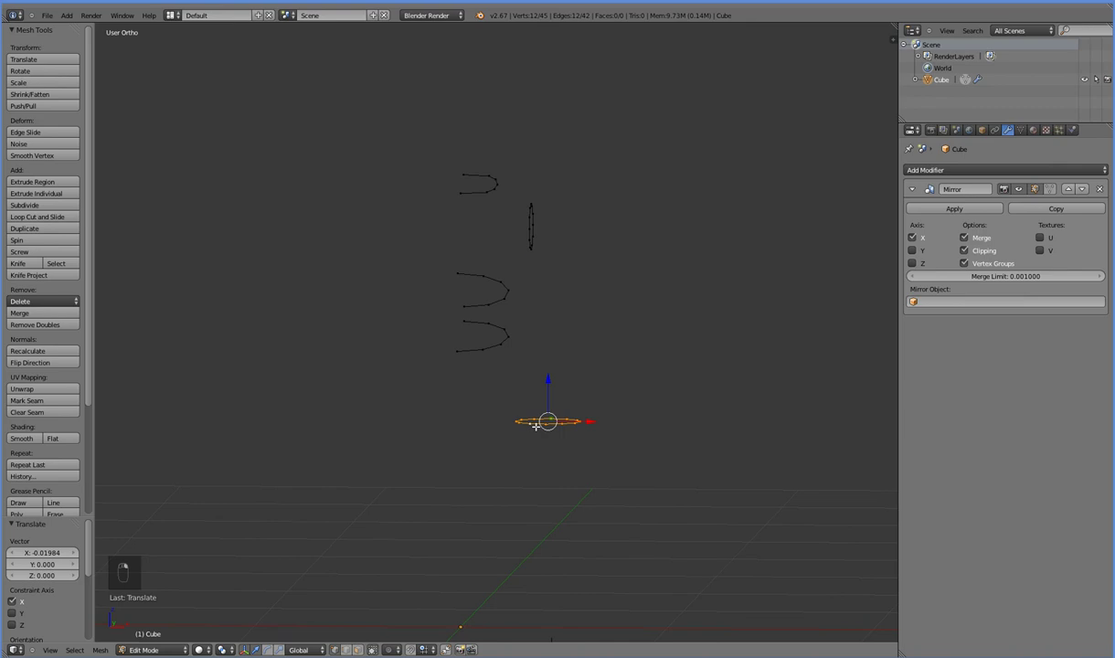
pyautogui.press('KP_3')
pyautogui.press('KP_1')
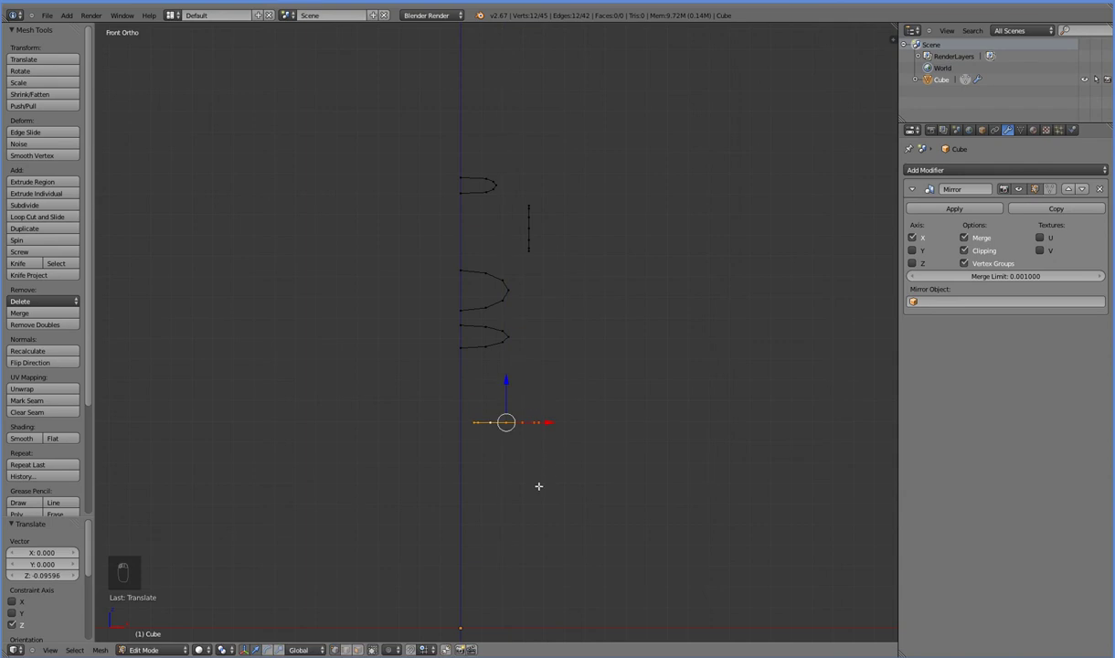
# Step: Add another ring near the bottom, rotating, scaling and moving it into place
pyautogui.press('shift+d')
pyautogui.moveTo(541, 477); pyautogui.dragTo(601, 496)
pyautogui.press('r')
pyautogui.moveTo(508, 363); pyautogui.dragTo(538, 289)
pyautogui.press('s')
pyautogui.press('KP_1')
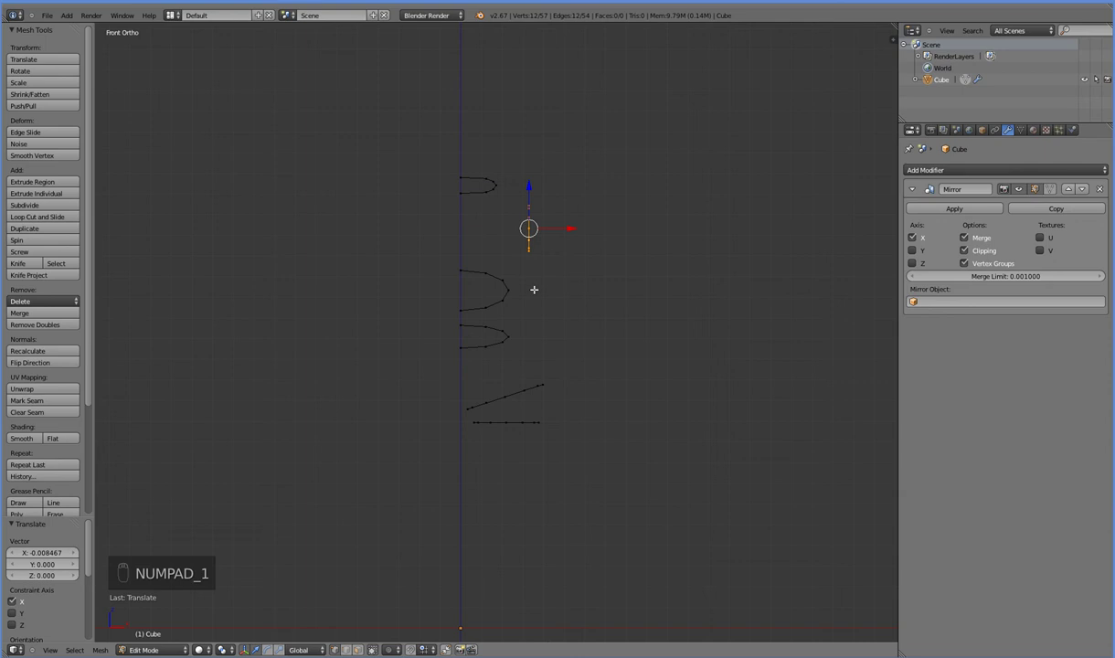
# Step: Duplicate a further ring, shift it along depth and tilt the body loops about 20° in side view
pyautogui.press('shift+d')
pyautogui.press('r')
pyautogui.moveTo(473, 349); pyautogui.dragTo(558, 234)
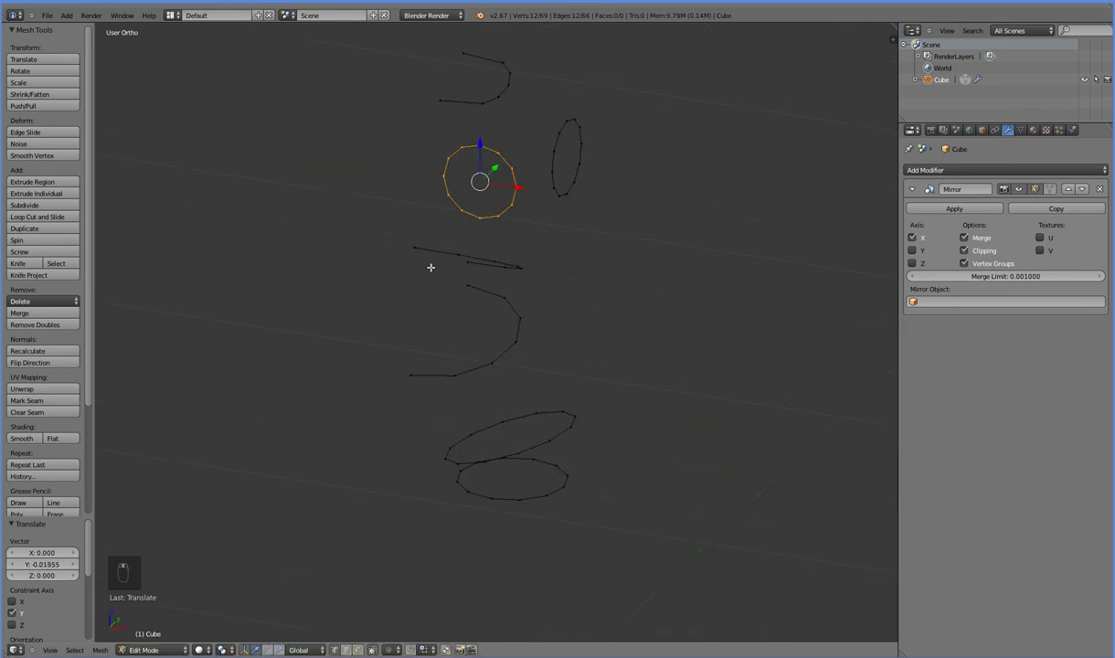
pyautogui.press('KP_3')
pyautogui.press('r')
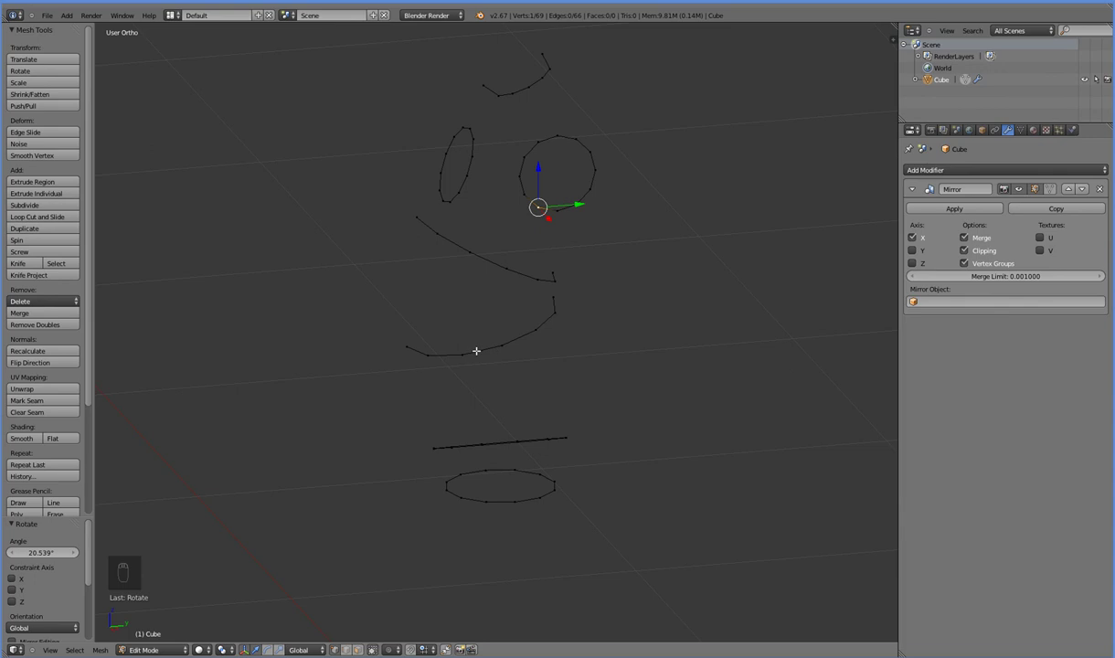
pyautogui.press('KP_3')
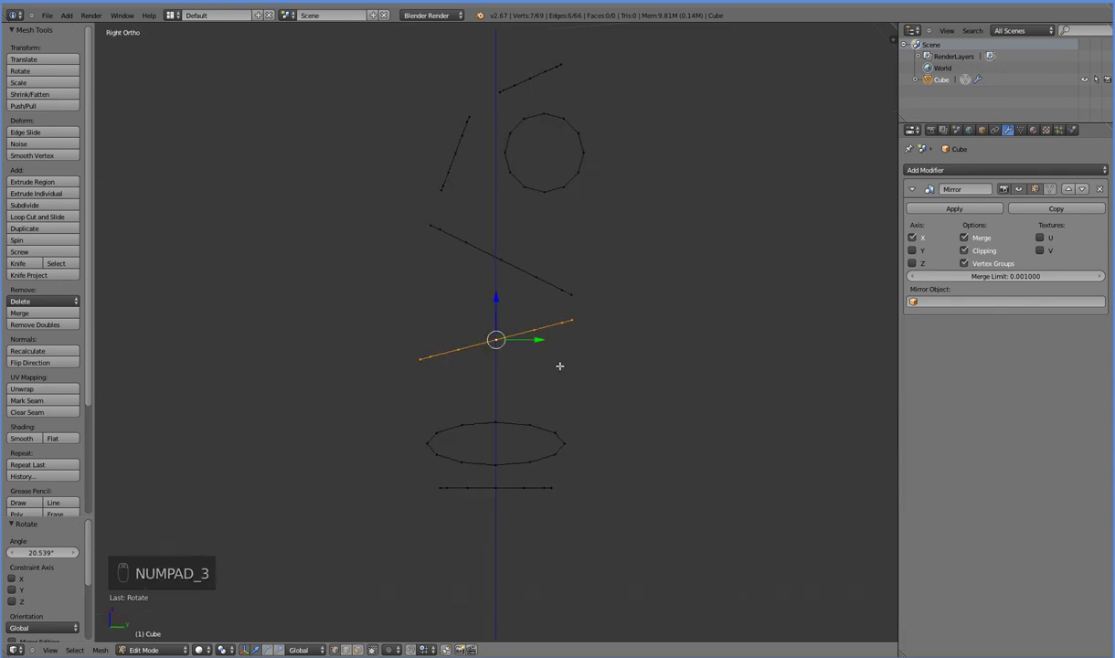
# Step: Extrude a chain of edges down from the lower body loop end to beneath the hip ring
pyautogui.moveTo(419, 365); pyautogui.dragTo(427, 396)
pyautogui.press('KP_3')
pyautogui.press('e')
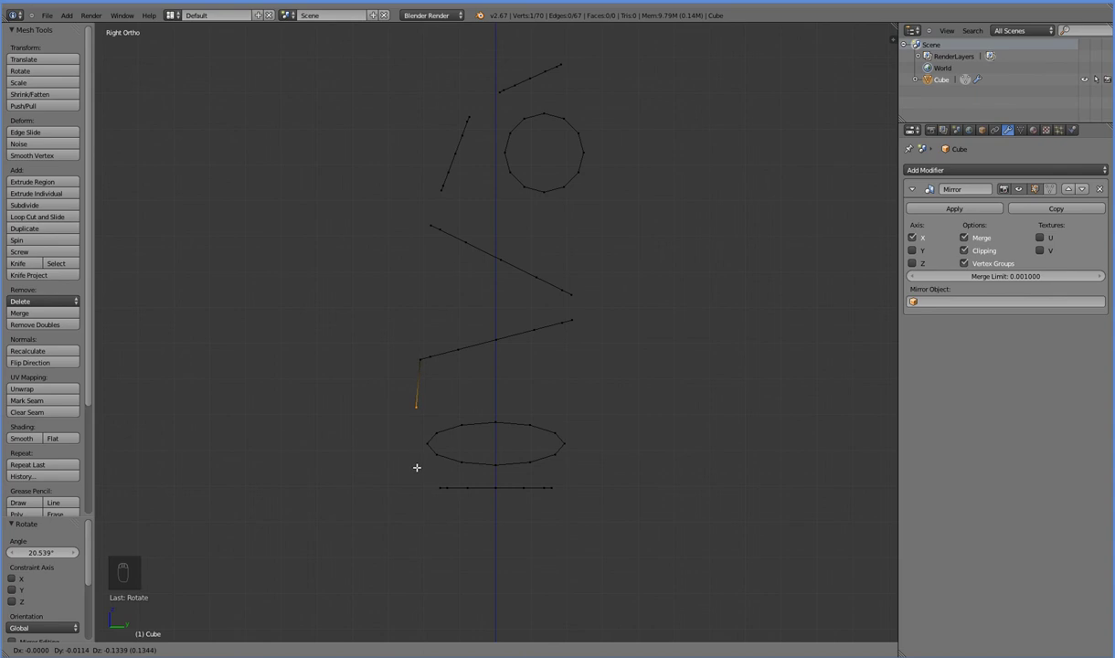
pyautogui.press('e')
pyautogui.press('e')
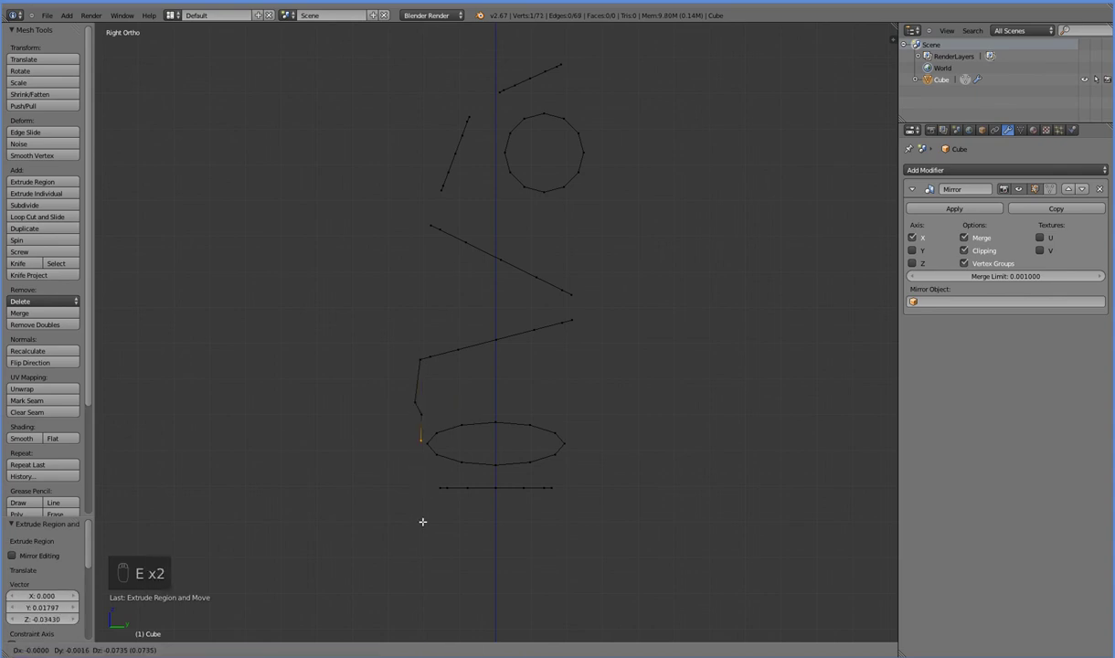
pyautogui.press('e')
pyautogui.moveTo(489, 560); pyautogui.dragTo(663, 506)
# Step: Continue the chain forward and upward and join it to the upper body loop
pyautogui.press('e')
pyautogui.press('e')
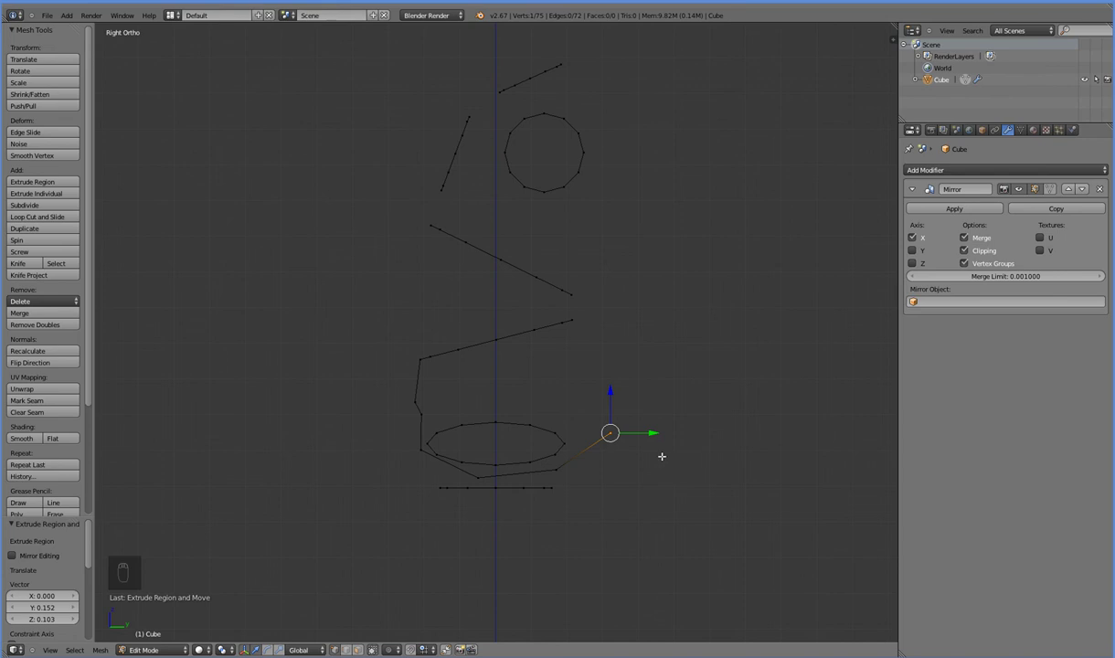
pyautogui.press('e')
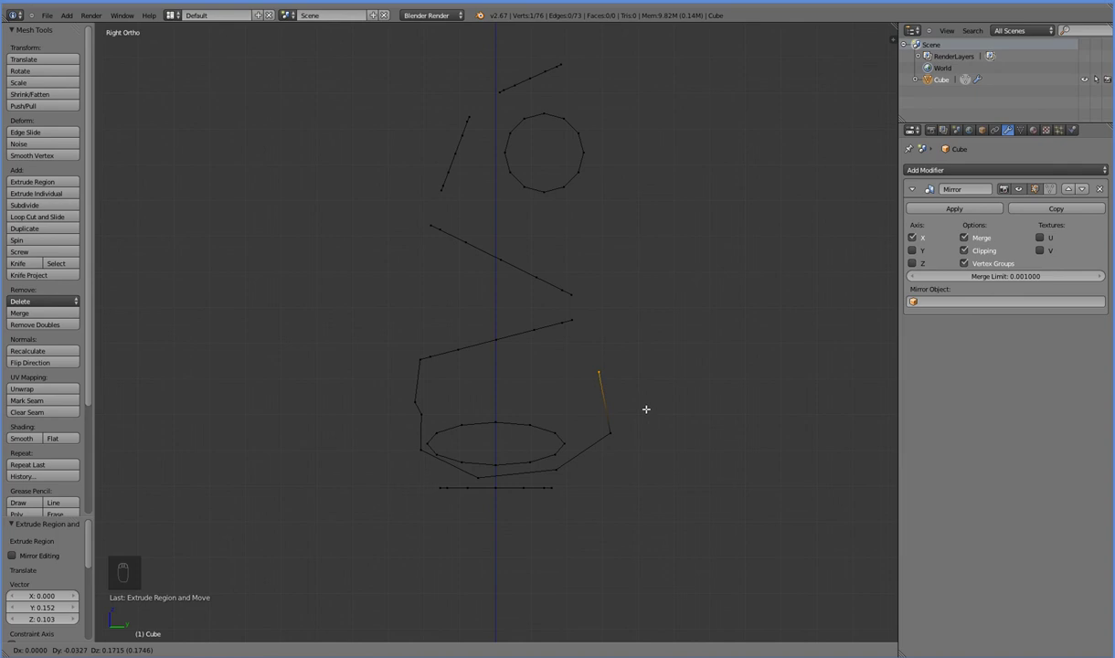
pyautogui.click(579, 320)
pyautogui.press('f')
pyautogui.press('f')
# Step: Extrude edges up from the chest loop past the head ring and join them to the top loop
pyautogui.press('e')
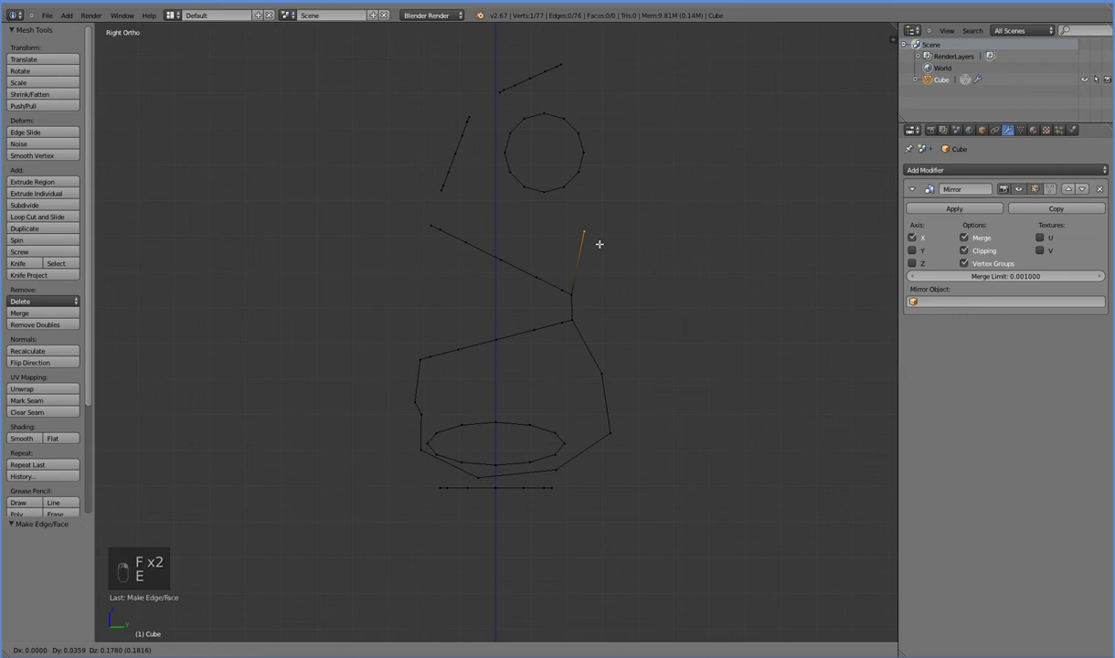
pyautogui.press('e')
pyautogui.moveTo(624, 161); pyautogui.dragTo(612, 86)
pyautogui.press('e')
pyautogui.moveTo(611, 87); pyautogui.dragTo(571, 60)
pyautogui.press('e')
pyautogui.press('f')
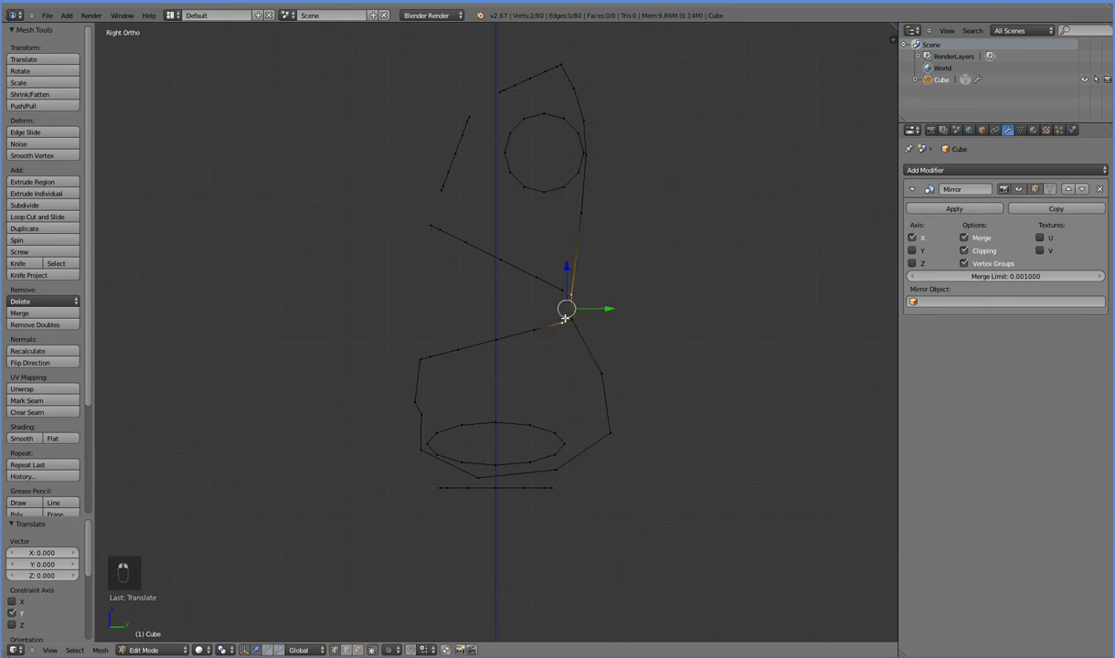
# Step: Adjust the joined vertex and zoom in on the new side edges
pyautogui.moveTo(440, 339); pyautogui.dragTo(471, 289)
pyautogui.press('KP_Decimal')
pyautogui.press('KP_3')
# Step: Extrude an edge up from the back loop and join it to the upper loop
pyautogui.press('KP_1')
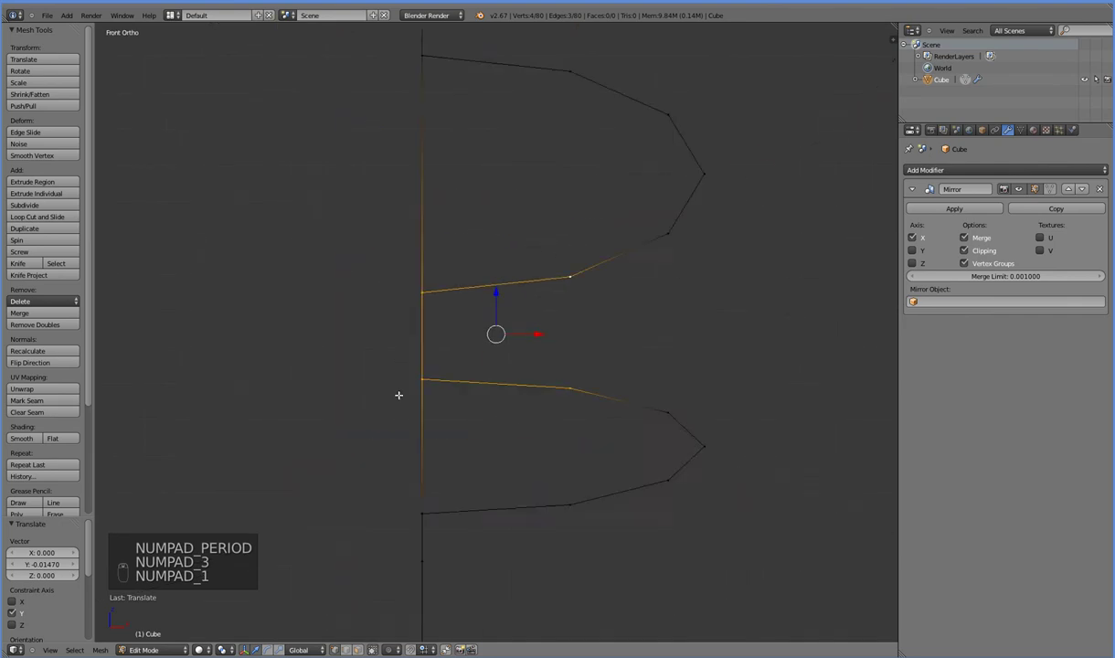
pyautogui.press('KP_3')
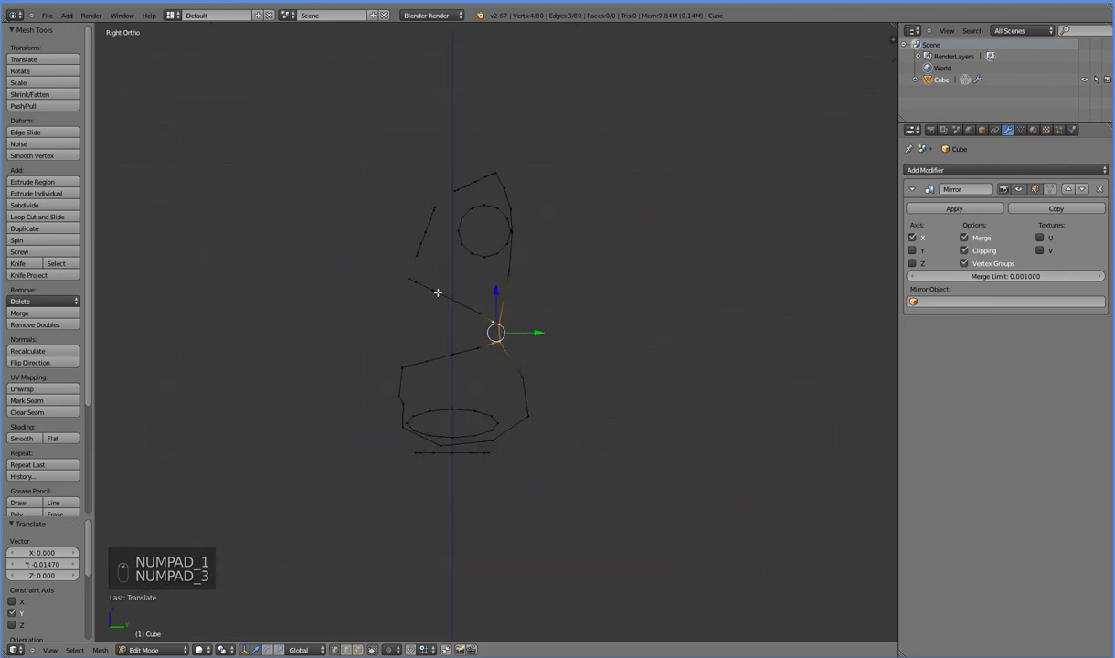
pyautogui.press('e')
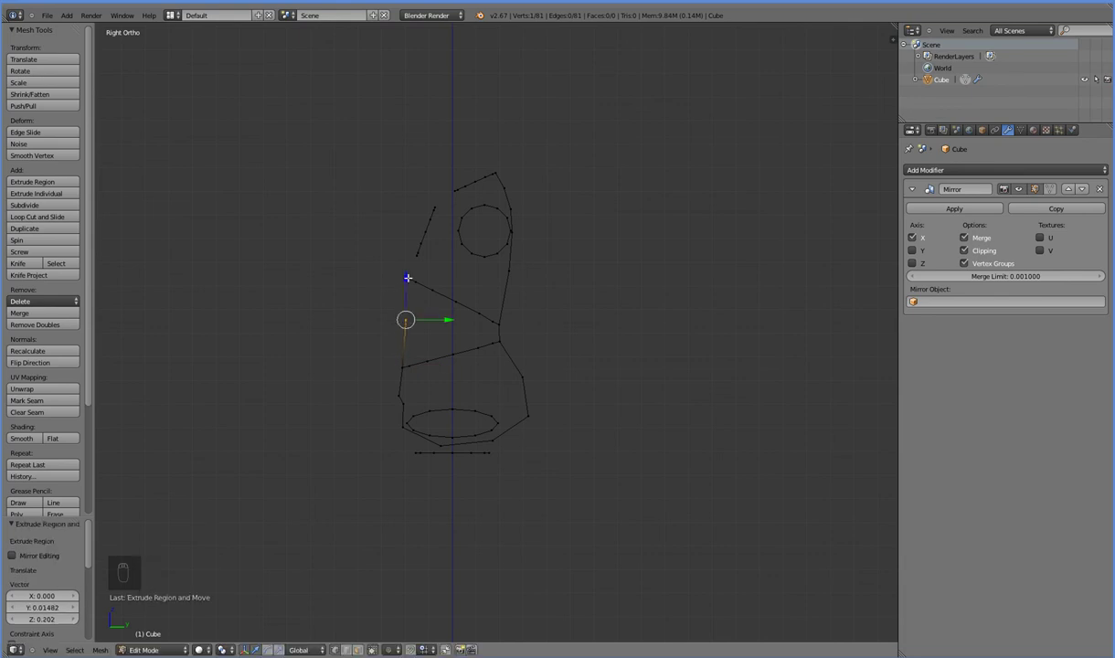
pyautogui.press('f')
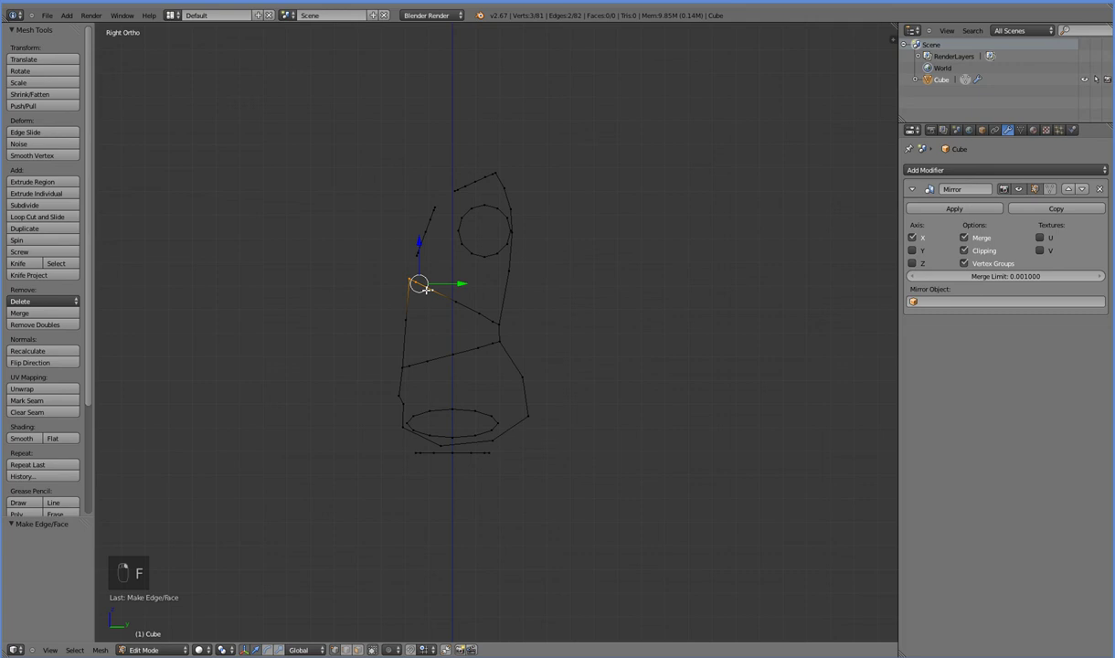
pyautogui.rightClick(416, 261)
pyautogui.press('ctrl+z')
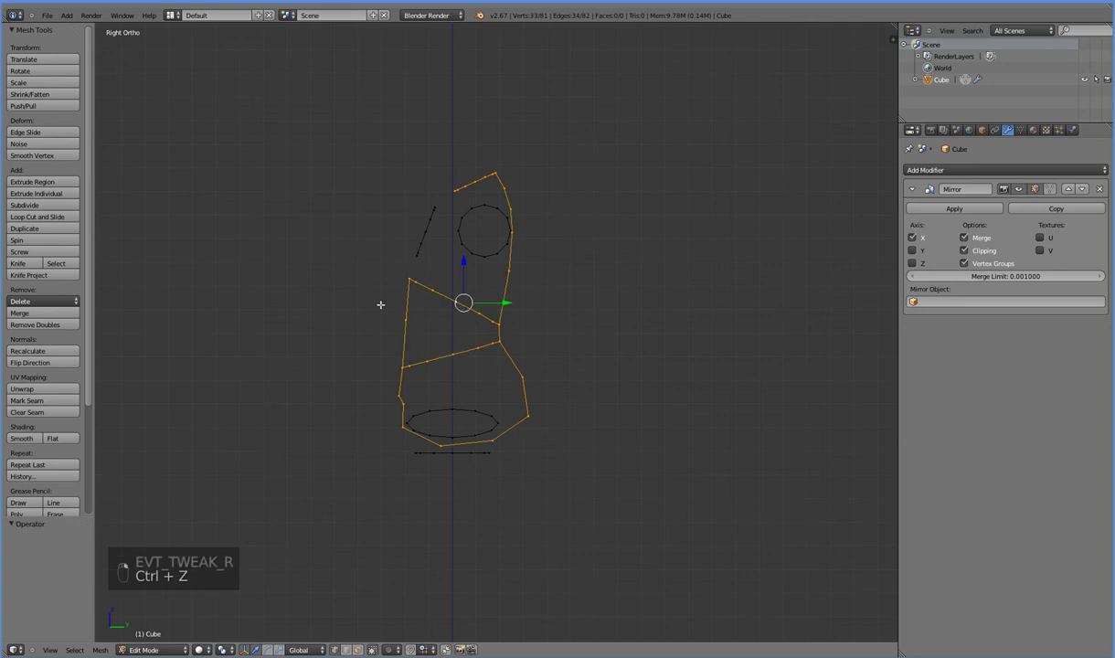
# Step: Extrude new vertices up from the top of the side outline toward the neck
pyautogui.moveTo(433, 274); pyautogui.dragTo(426, 284)
pyautogui.press('KP_3')
pyautogui.press('e')
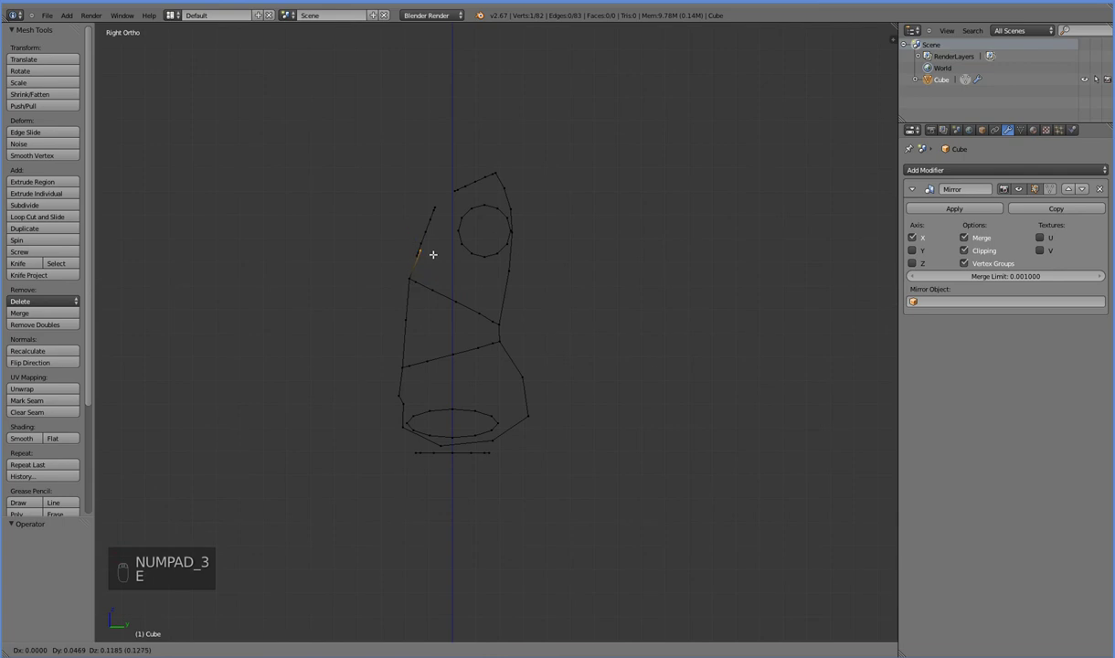
pyautogui.press('e')
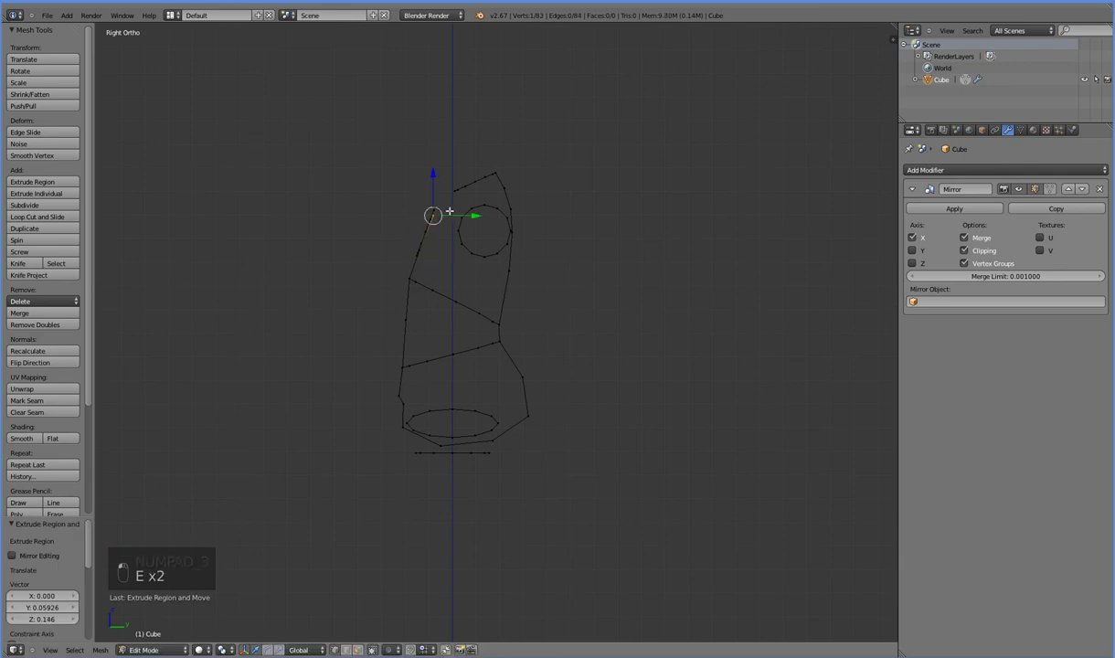
pyautogui.press('f')
pyautogui.click(431, 260)
pyautogui.press('ctrl+z')
# Step: Extrude further vertices up the outline and join a new edge across the chest
pyautogui.press('KP_3')
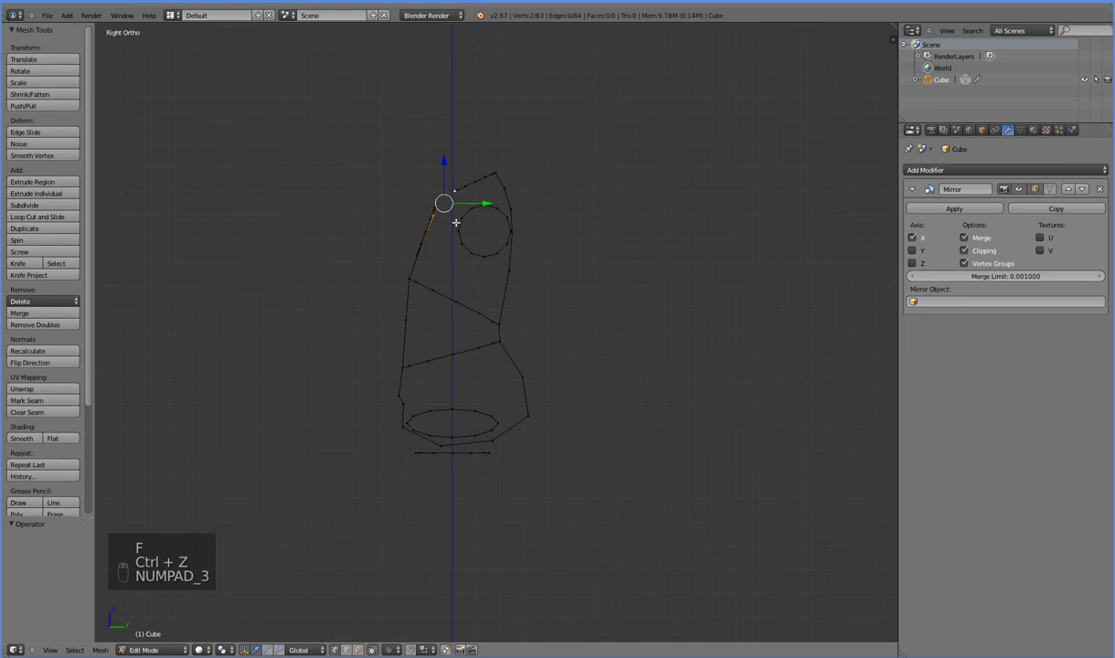
pyautogui.press('r')
pyautogui.press('e')
pyautogui.press('e')
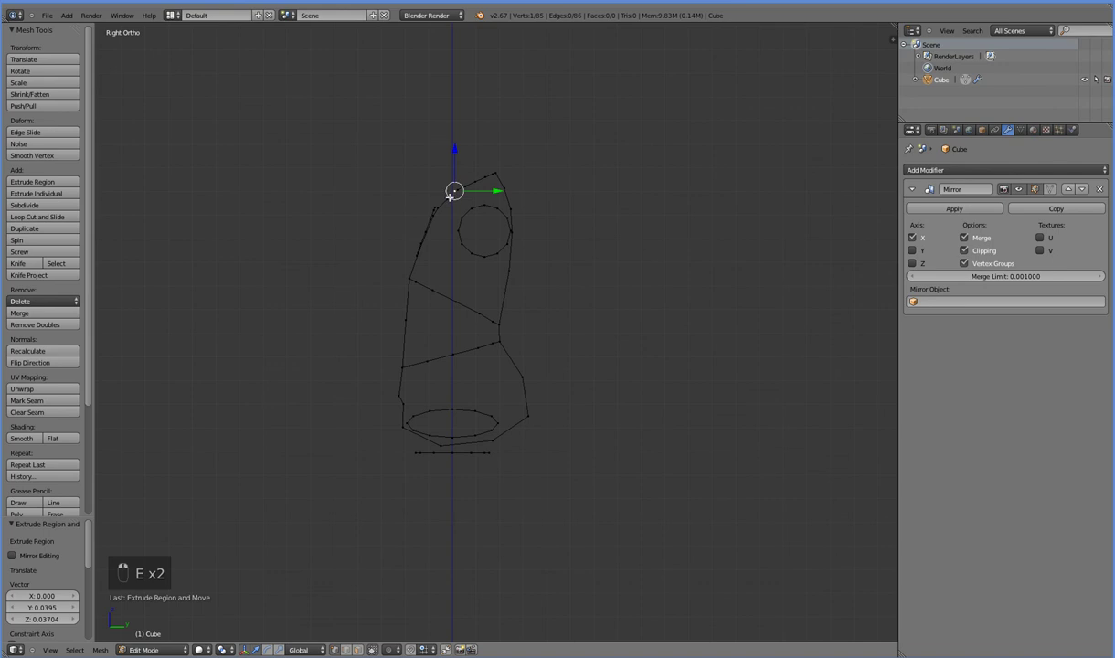
pyautogui.press('f')
pyautogui.press('KP_4')
pyautogui.press('KP_1')
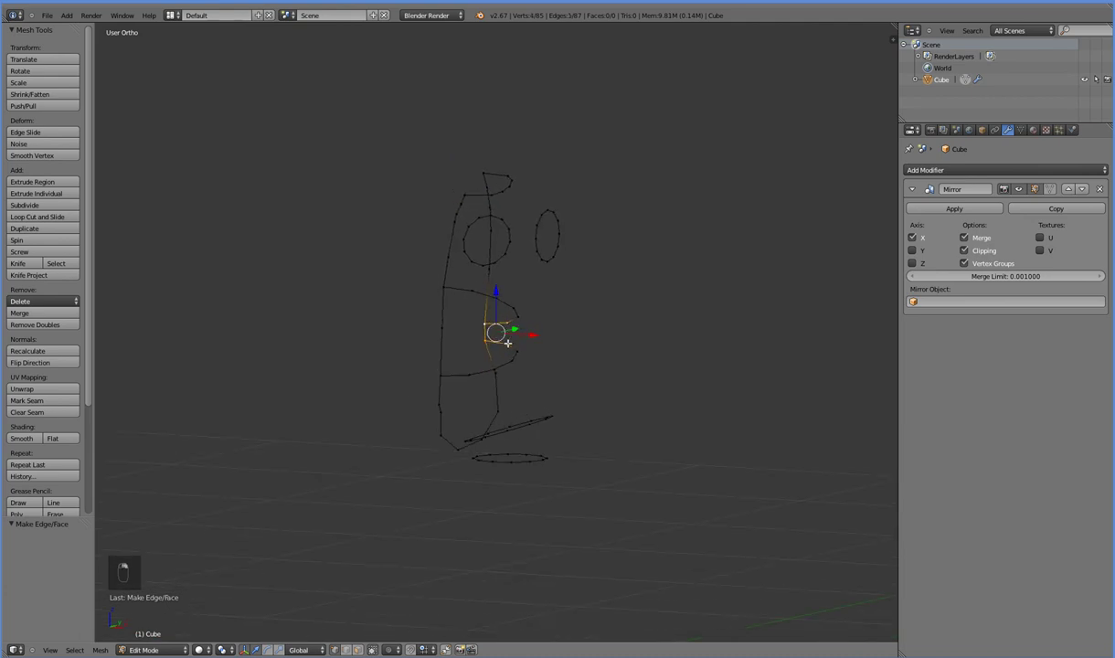
# Step: Orbit to the chest and select a vertex on the chest outline
pyautogui.moveTo(489, 336); pyautogui.dragTo(51, 204)
pyautogui.moveTo(50, 204); pyautogui.dragTo(450, 338)
pyautogui.moveTo(451, 339); pyautogui.dragTo(462, 299)
pyautogui.rightClick(463, 300)
# Step: Fill a strip of faces across the chest and split it with a loop cut
pyautogui.press('f')
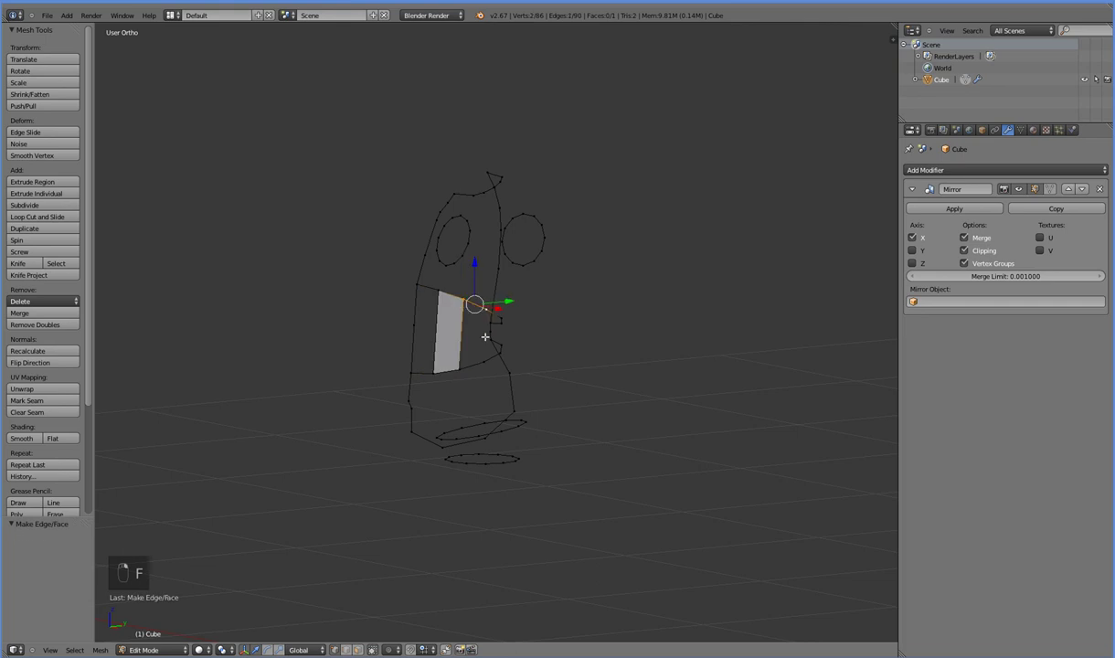
pyautogui.press('f')
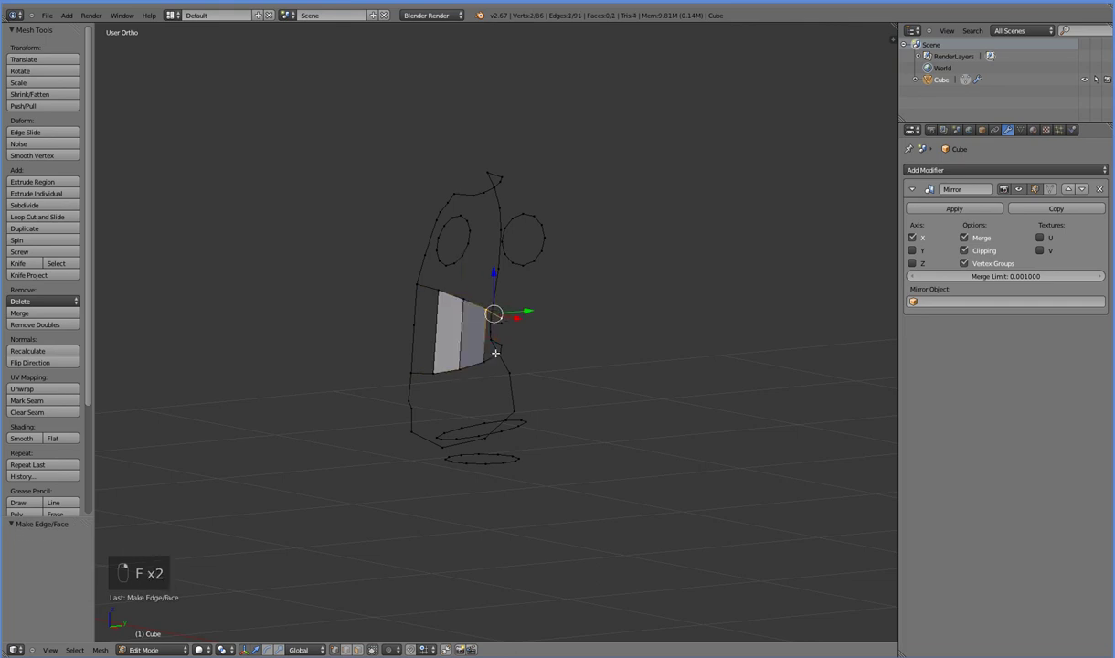
pyautogui.press('f')
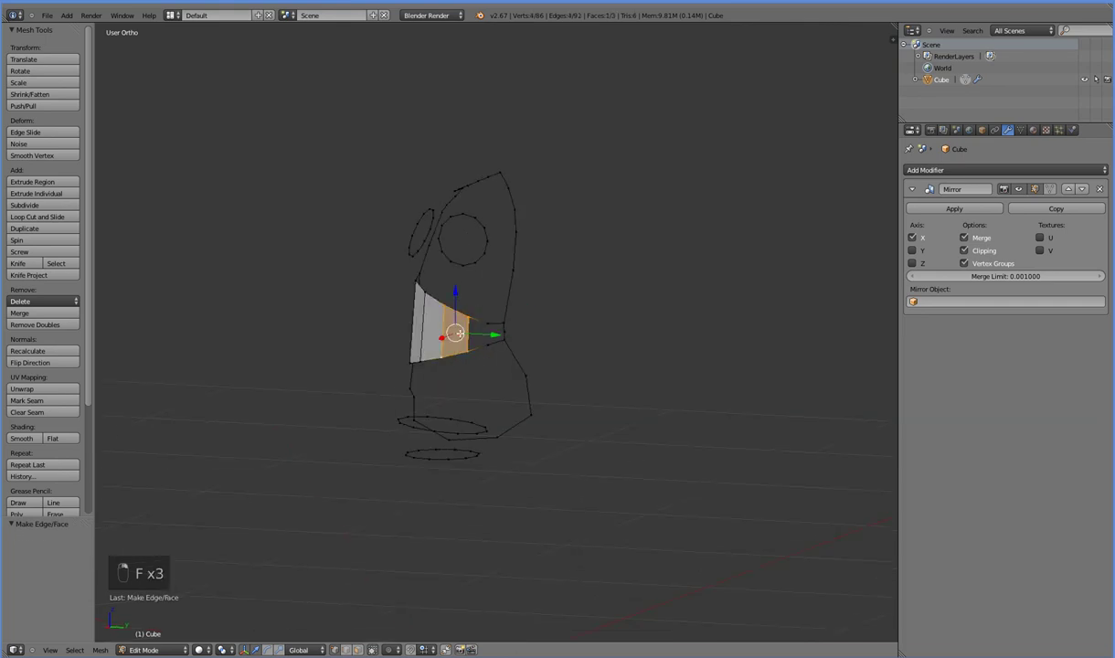
pyautogui.press('f')
pyautogui.press('ctrl+r')
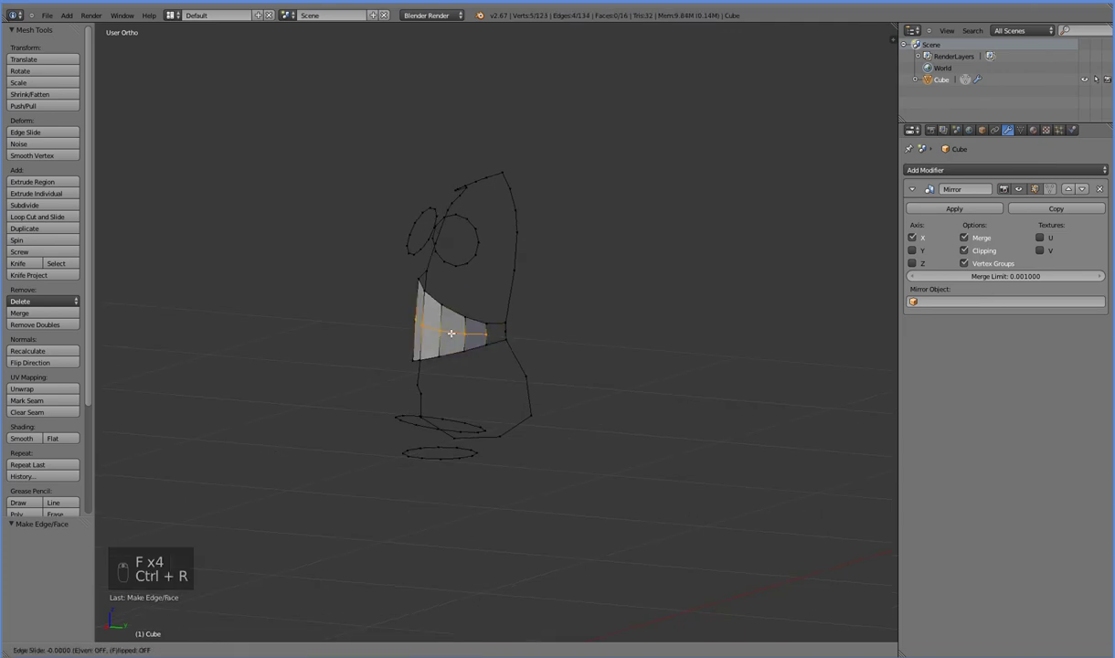
# Step: Fill the remaining faces to wrap the chest band around the torso
pyautogui.press('f')
pyautogui.press('f')
pyautogui.press('f')
pyautogui.press('f')
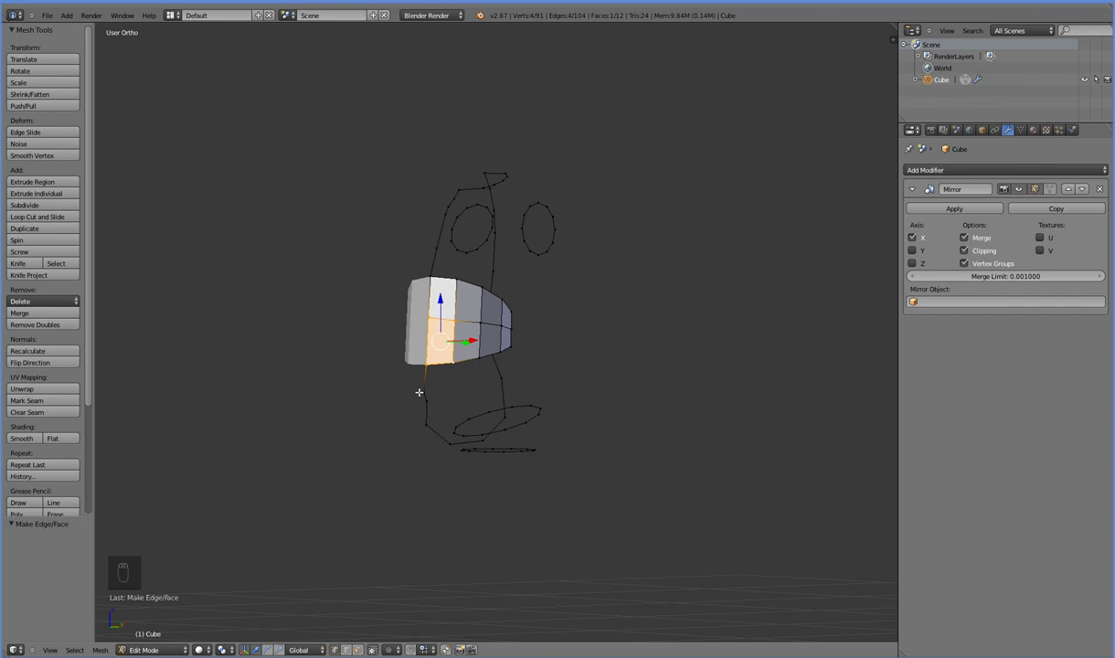
# Step: Push the chest vertices outward sideways into a rounded barrel shape
pyautogui.moveTo(499, 336); pyautogui.dragTo(488, 332)
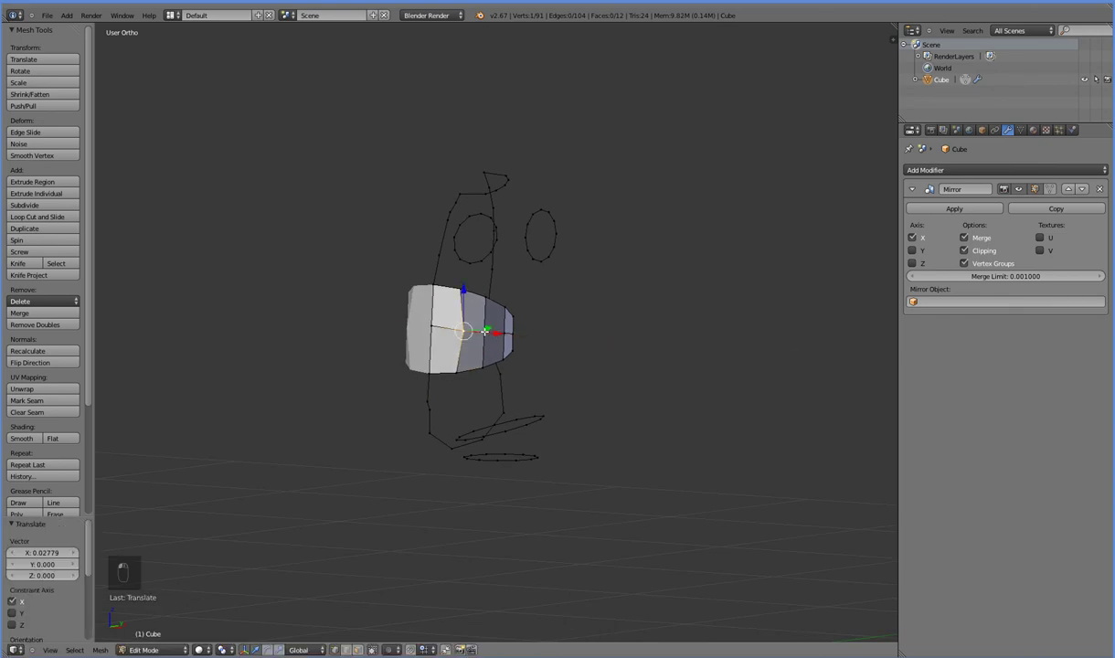
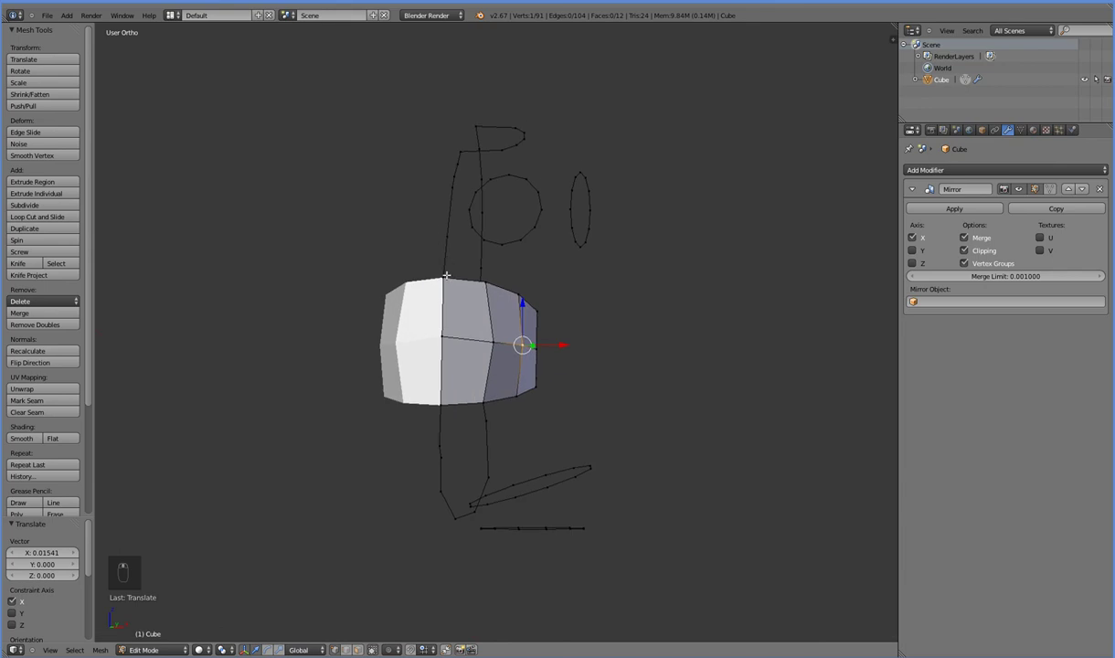
pyautogui.moveTo(450, 226); pyautogui.dragTo(464, 212)
pyautogui.moveTo(465, 211); pyautogui.dragTo(455, 212)
# Step: Fill a small patch of faces at the upper back beside the neck
pyautogui.press('f')
pyautogui.press('ctrl+z')
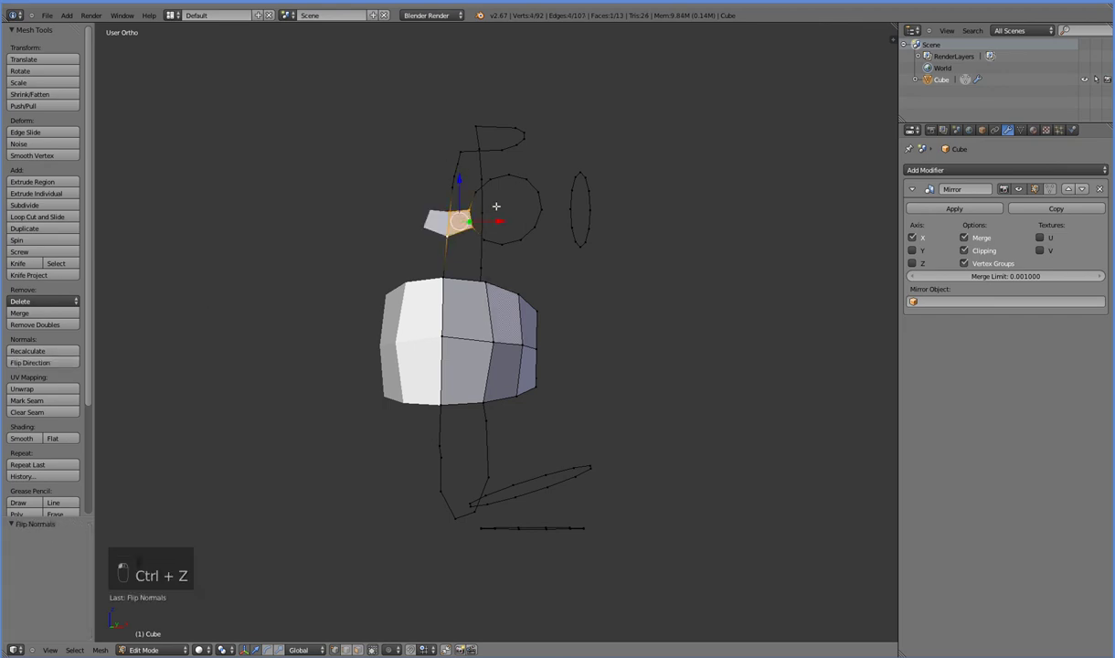
pyautogui.press('f')
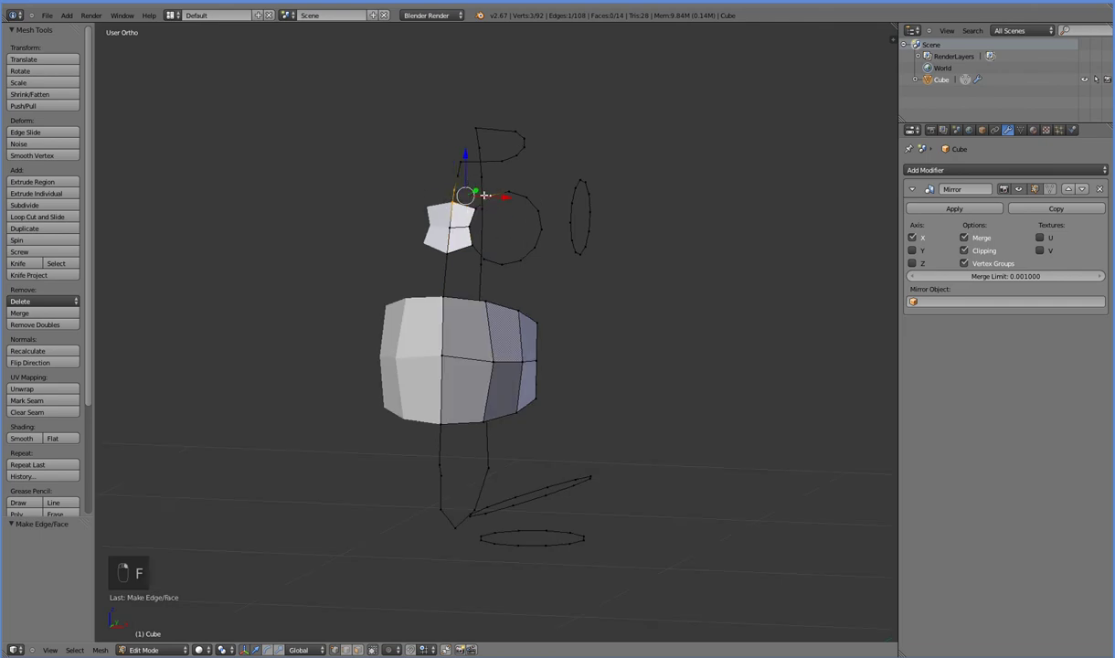
pyautogui.press('f')
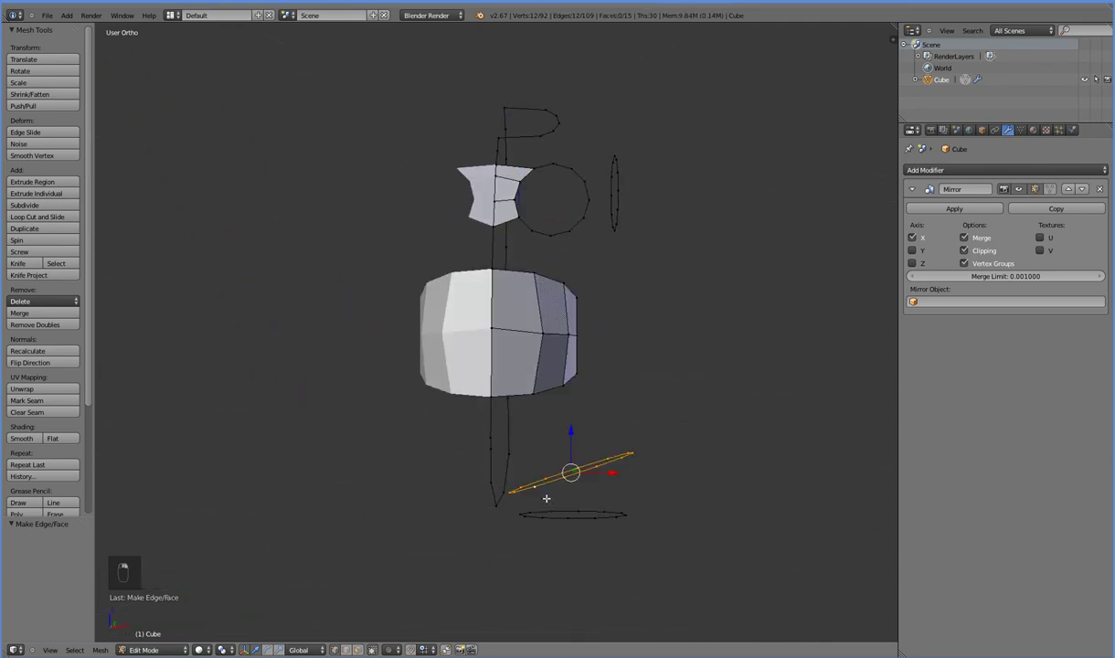
# Step: Re-tilt the lower rings about 14° and widen the hip loop outward
pyautogui.press('KP_1')
pyautogui.press('r')
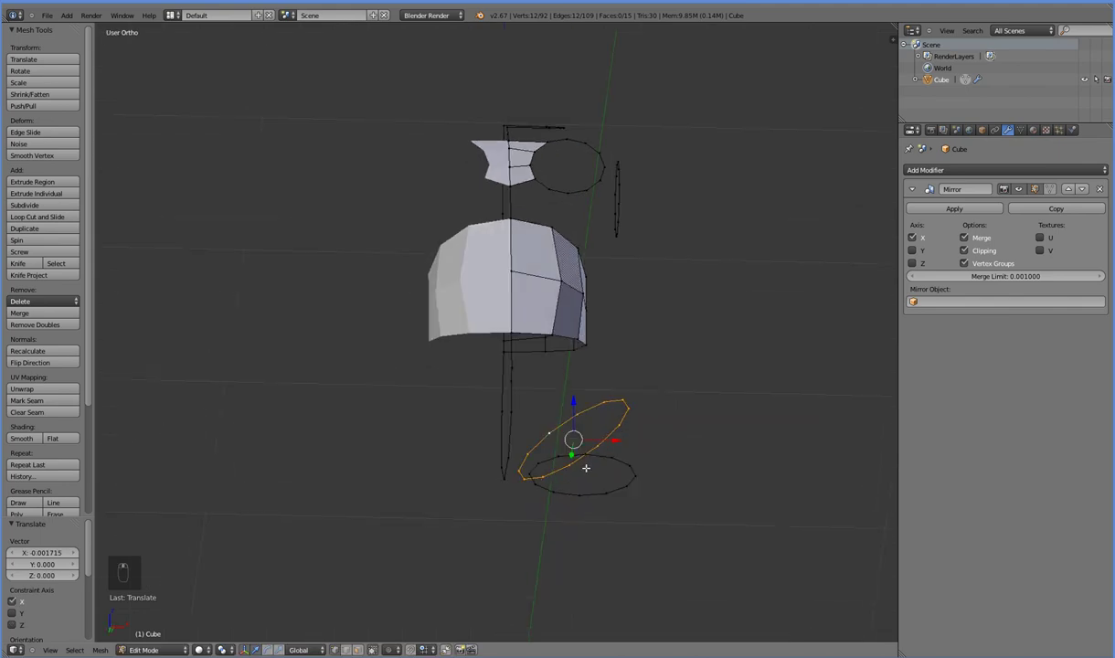
pyautogui.press('KP_3')
pyautogui.press('KP_1')
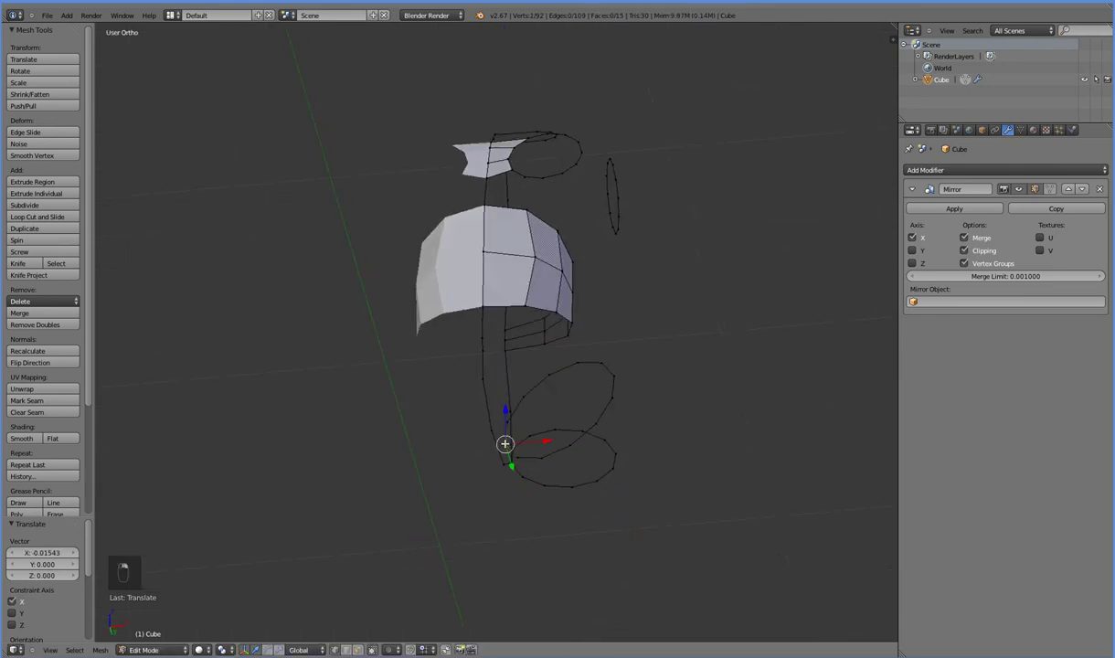
# Step: Fill another face at the hip, flip its normals and subdivide the edge above it
pyautogui.press('f')
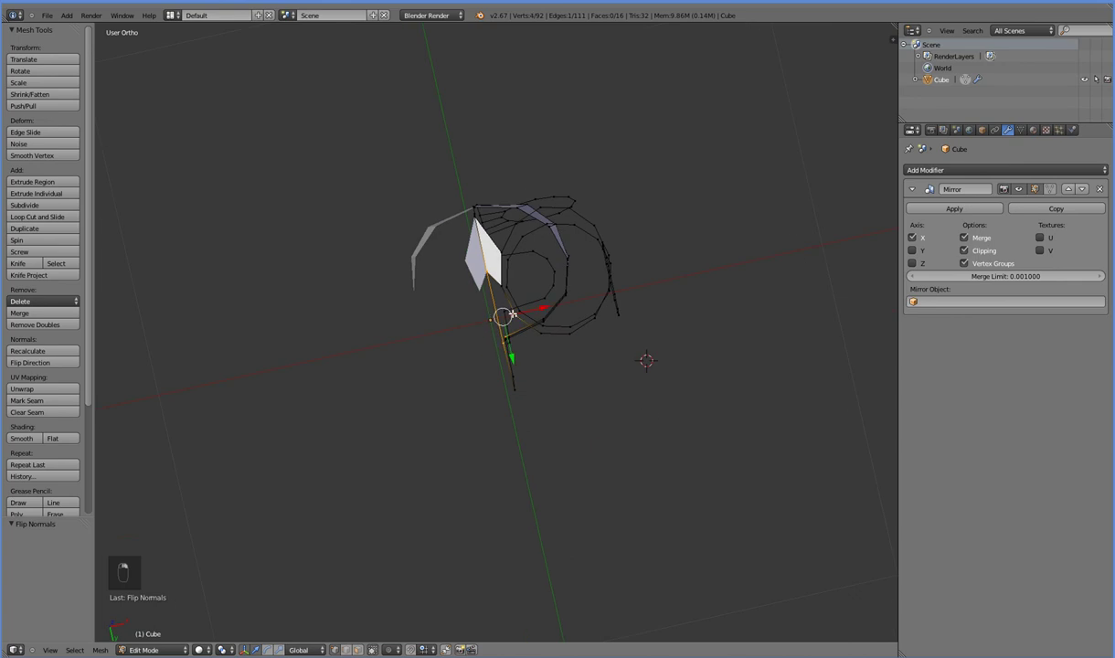
pyautogui.press('f')
pyautogui.press('ctrl+z')
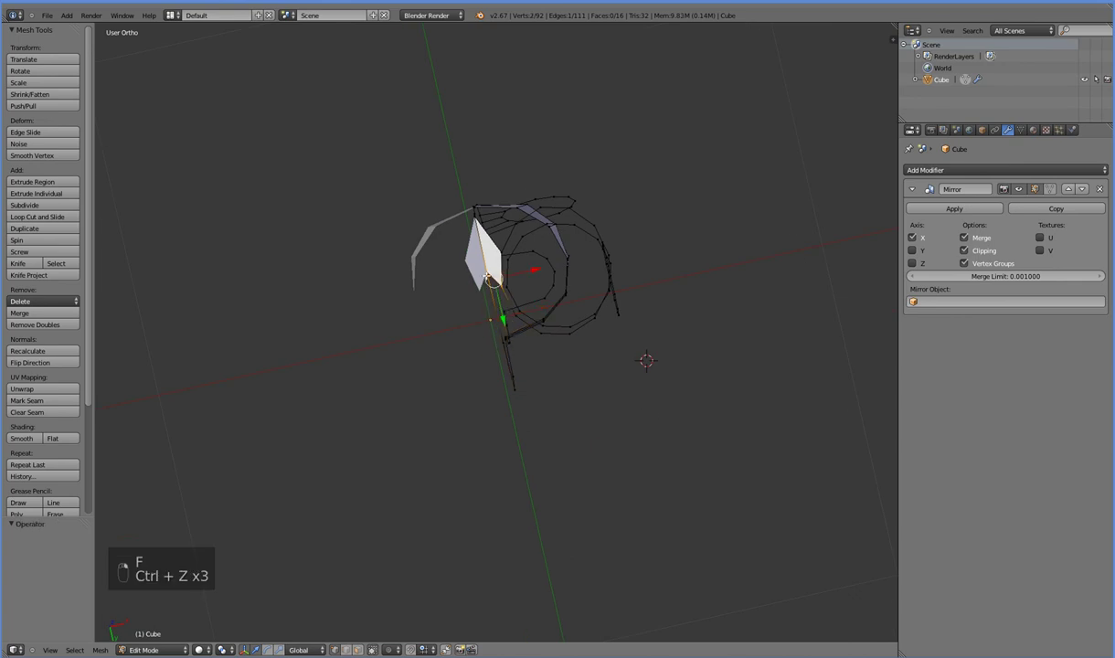
pyautogui.press('f')
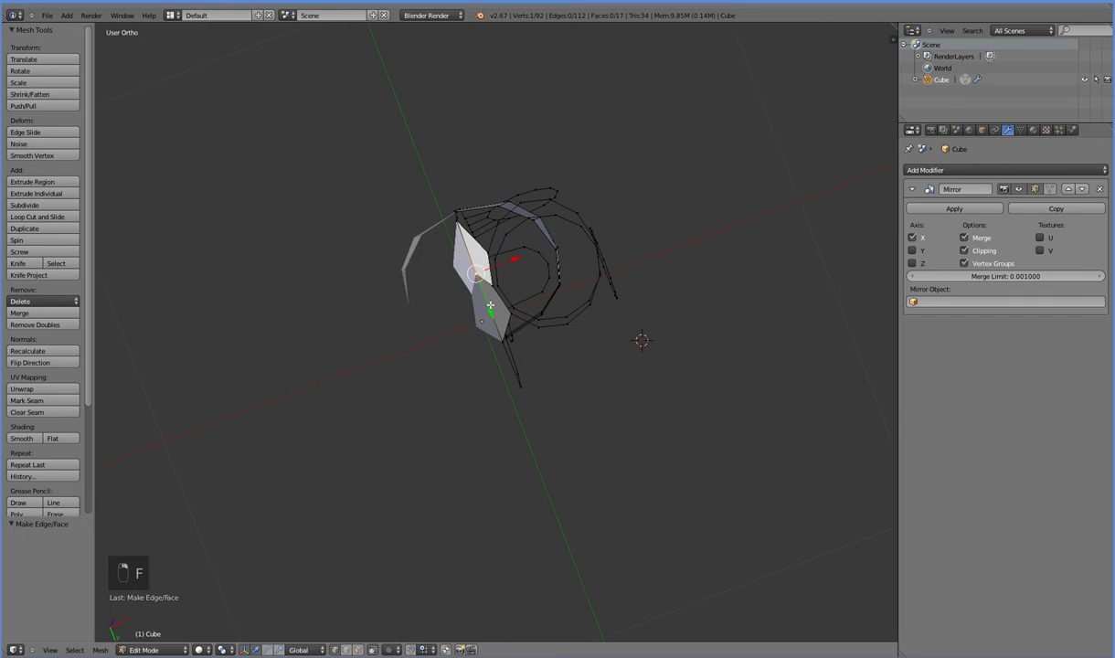
pyautogui.middleClick(501, 323)
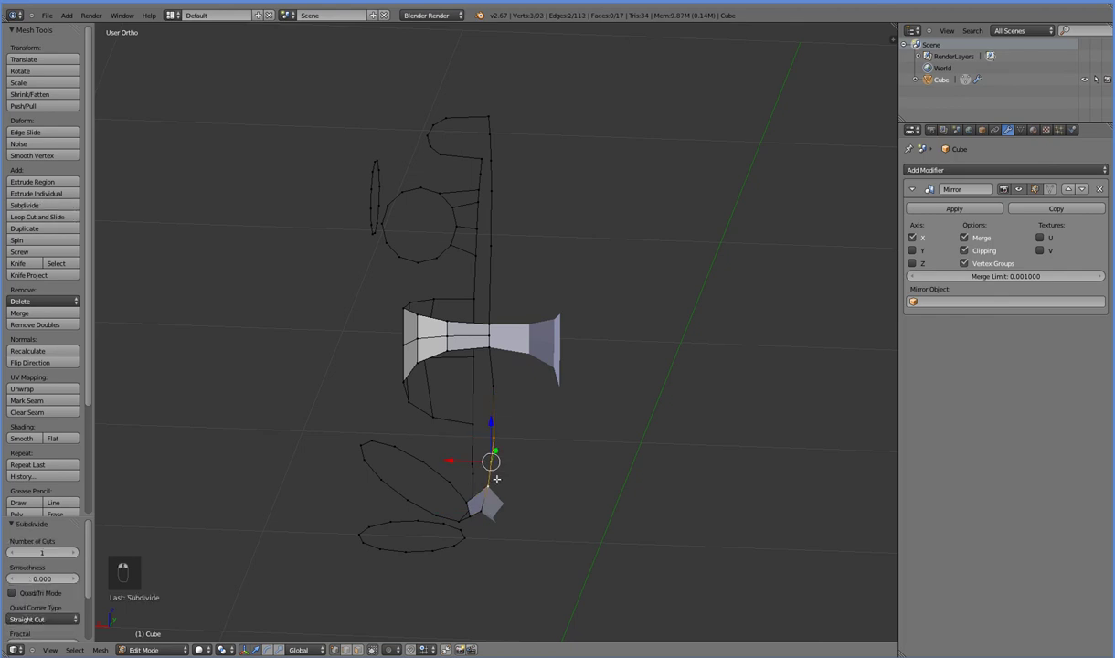
# Step: Fill a new face at the base of the hip outline, undoing stray attempts
pyautogui.moveTo(459, 484); pyautogui.dragTo(493, 489)
pyautogui.press('f')
pyautogui.moveTo(541, 503); pyautogui.dragTo(367, 514)
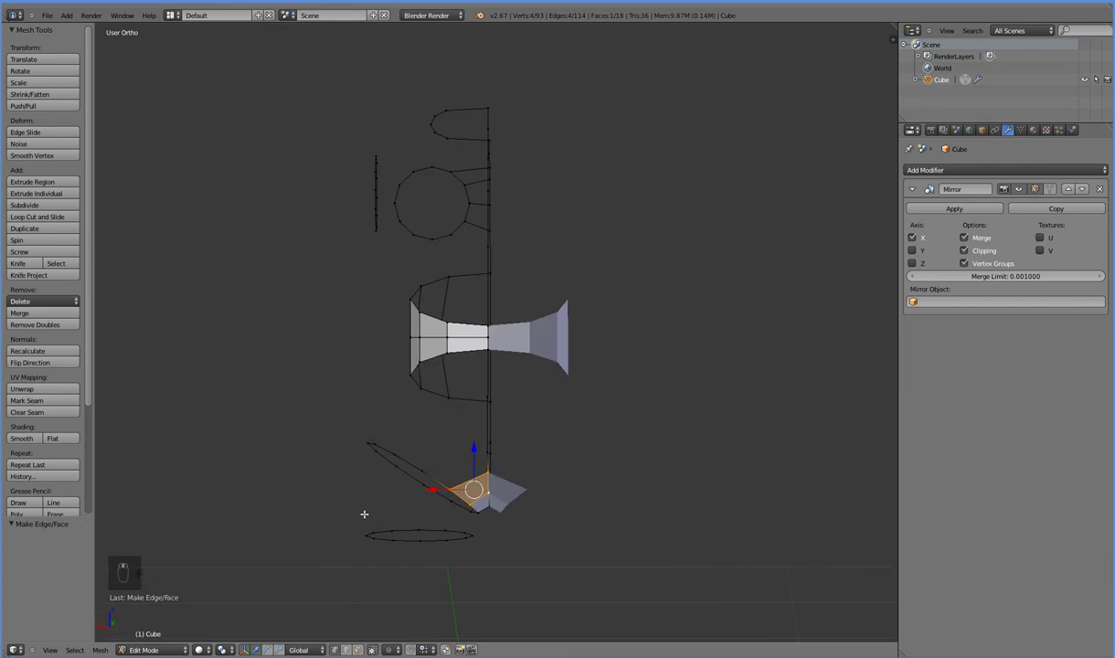
pyautogui.press('ctrl+z')
pyautogui.press('ctrl+z')
pyautogui.press('ctrl+z')
pyautogui.press('ctrl+z')
pyautogui.press('ctrl+z')
# Step: Nudge the spine and hip centre-line vertices along height and depth to refine the profile
pyautogui.middleClick(531, 482)
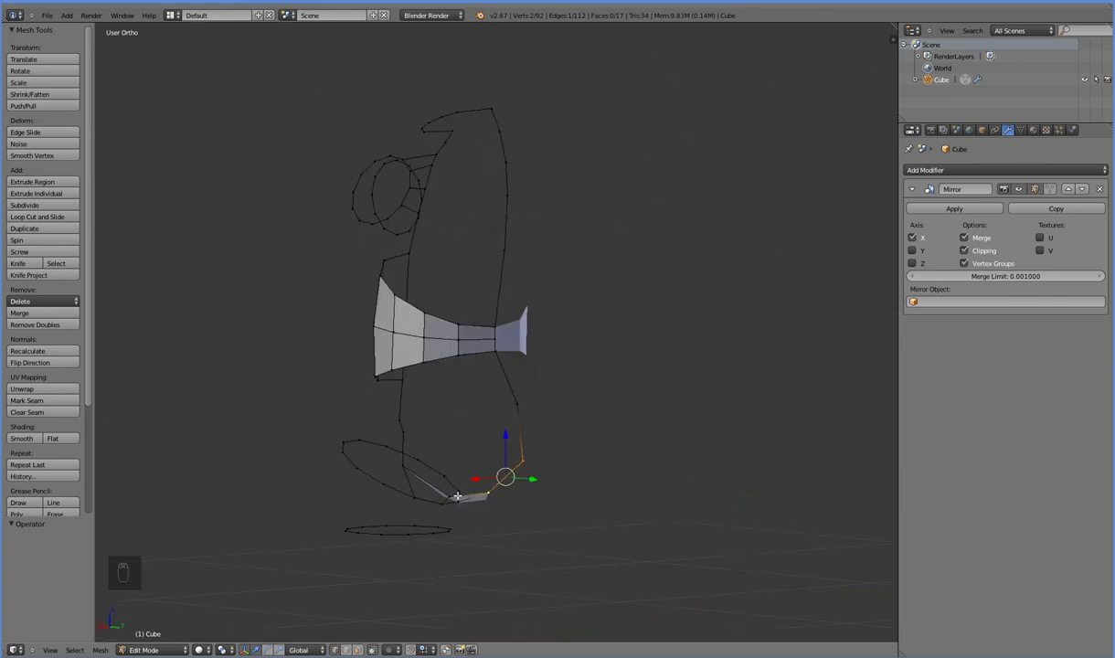
pyautogui.moveTo(449, 432); pyautogui.dragTo(450, 434)
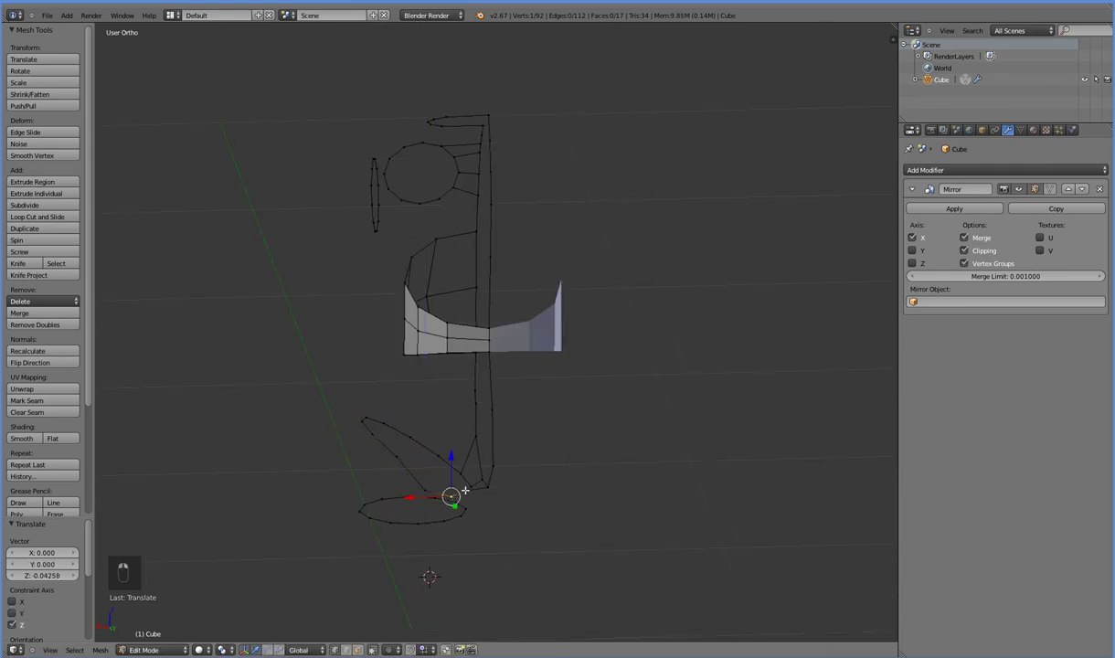
pyautogui.moveTo(488, 480); pyautogui.dragTo(552, 473)
pyautogui.moveTo(552, 473); pyautogui.dragTo(505, 198)
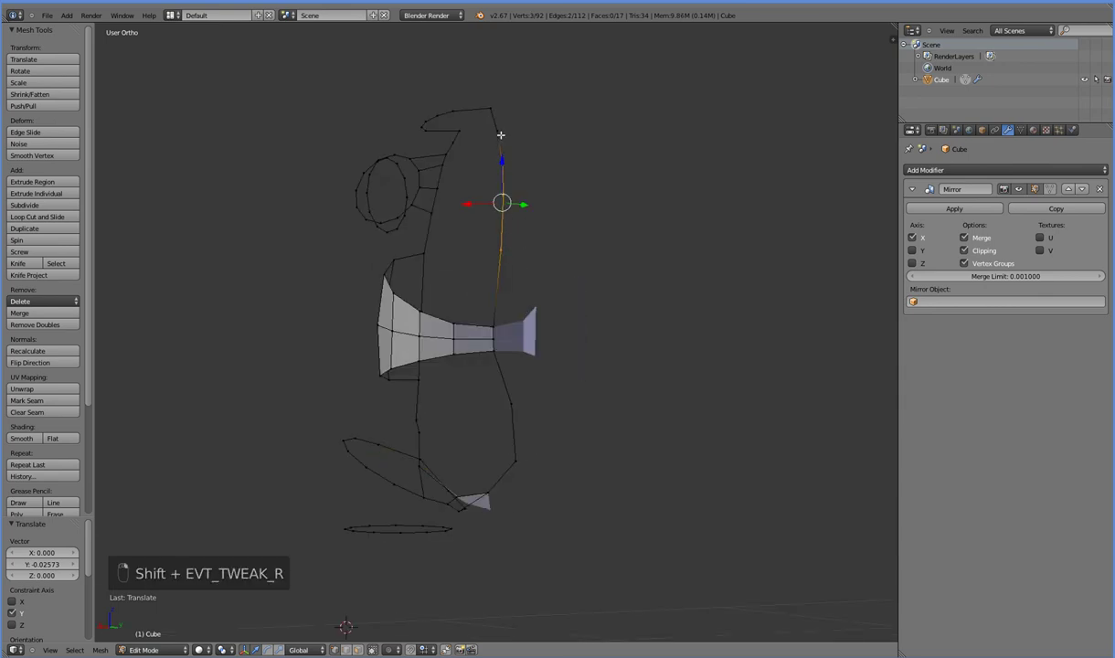
# Step: View the body from behind and try filling faces from the neck centre edges, undoing the fill
pyautogui.press('KP_3')
pyautogui.press('KP_1')
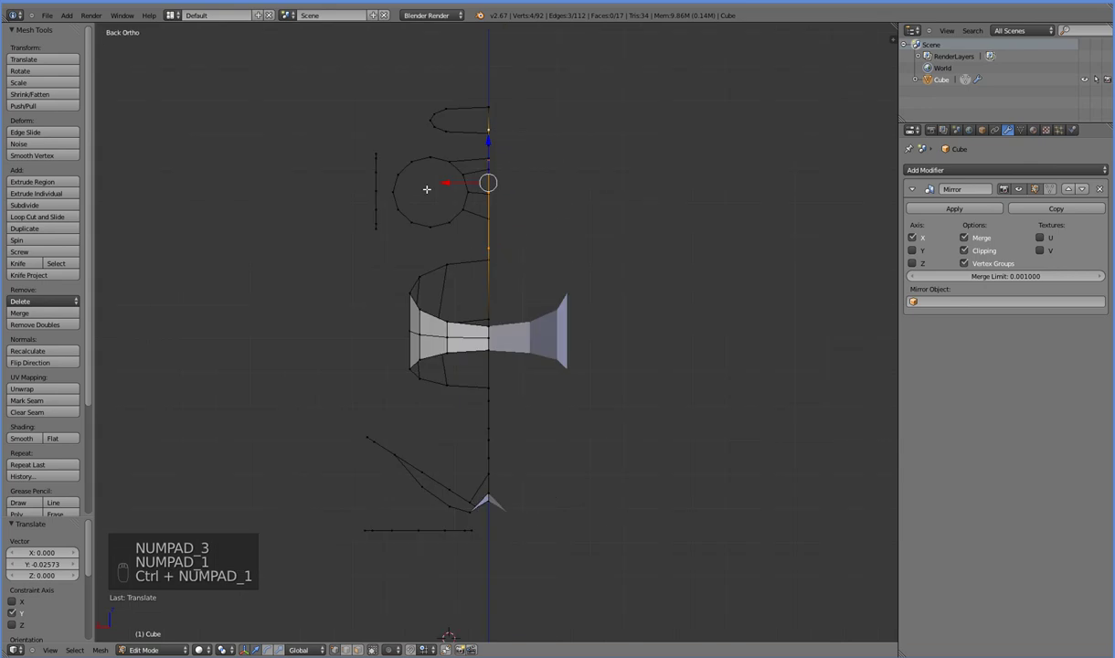
pyautogui.press('e')
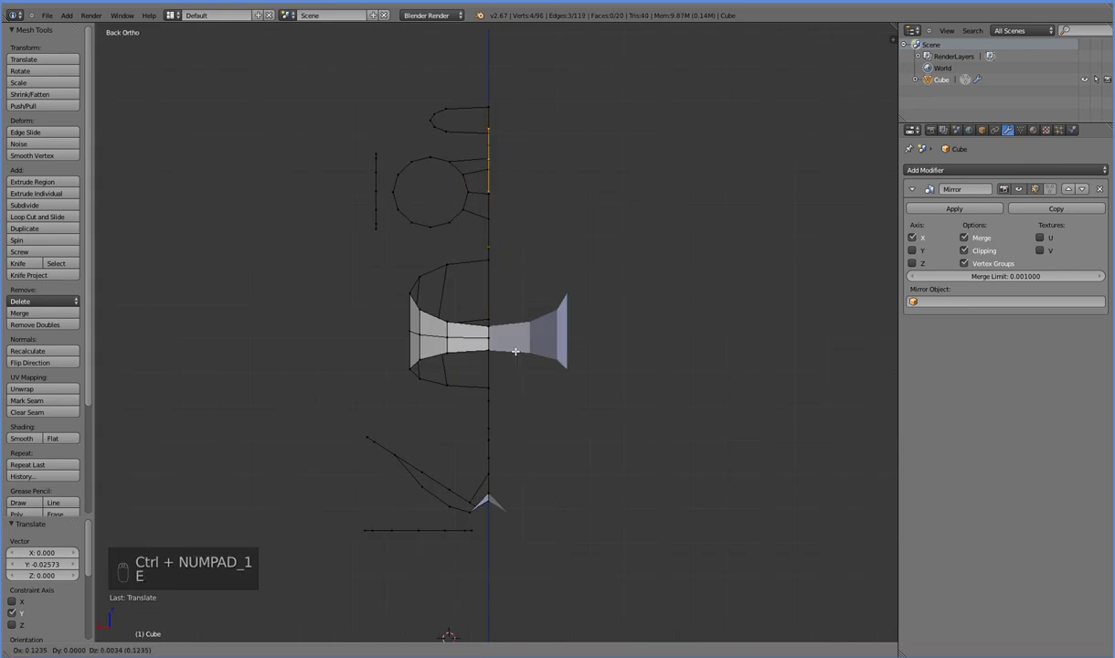
pyautogui.press('ctrl+z')
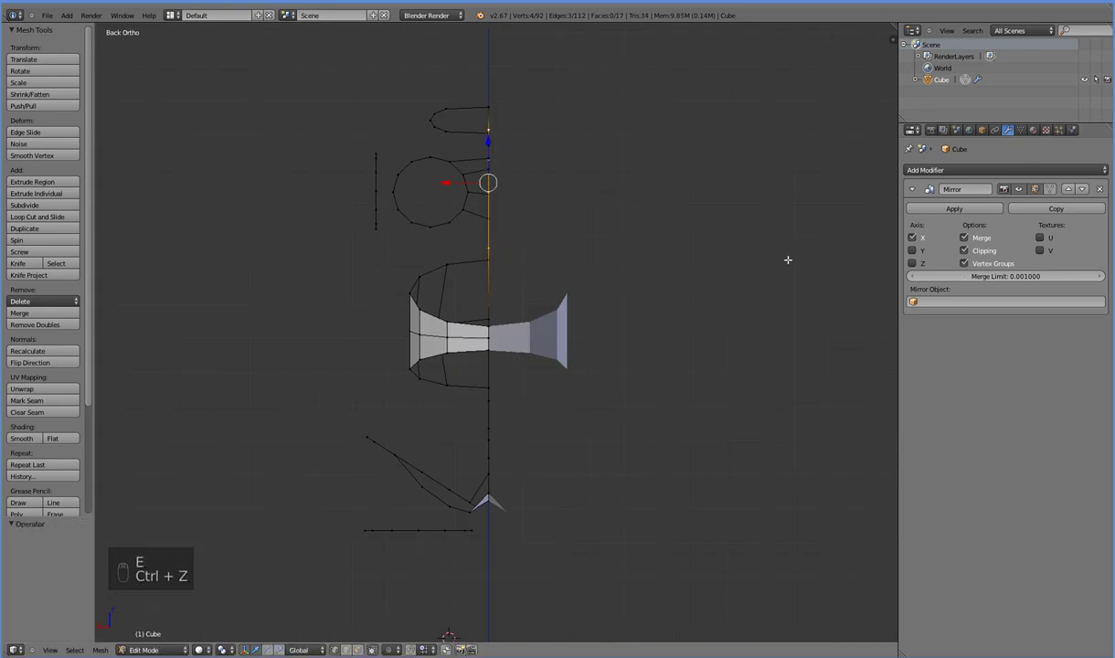
pyautogui.press('e')
# Step: Select the neck centre edges, extrude them sideways into a throat strip and flip the normals
pyautogui.click(574, 280)
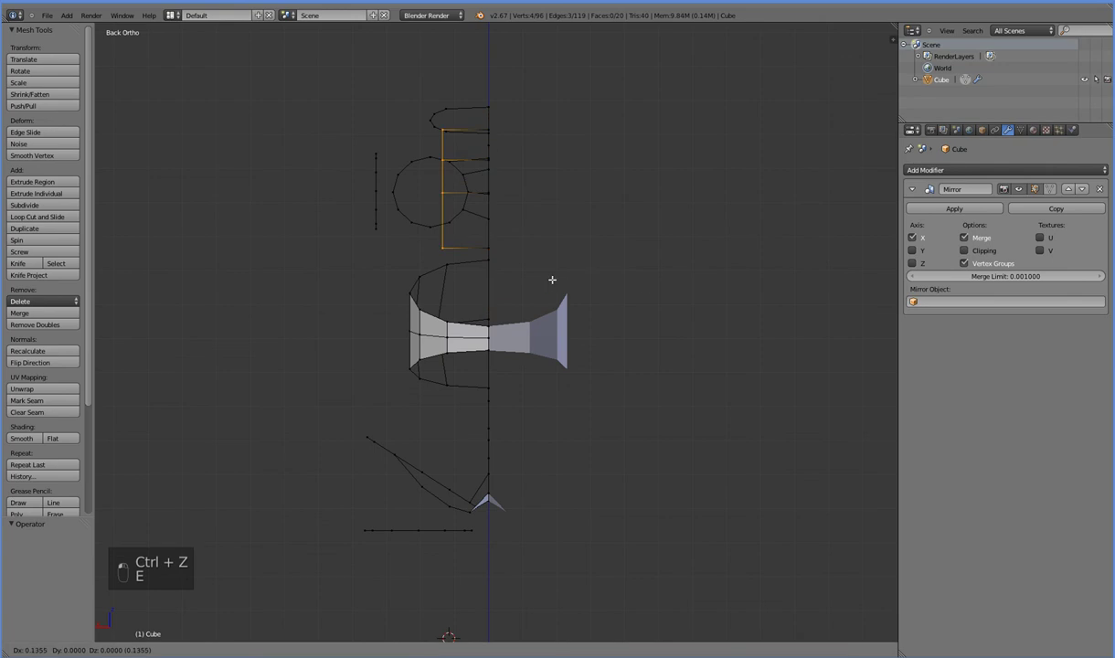
pyautogui.click(463, 260)
pyautogui.moveTo(490, 247); pyautogui.dragTo(491, 163)
pyautogui.press('ctrl+z')
pyautogui.press('ctrl+z')
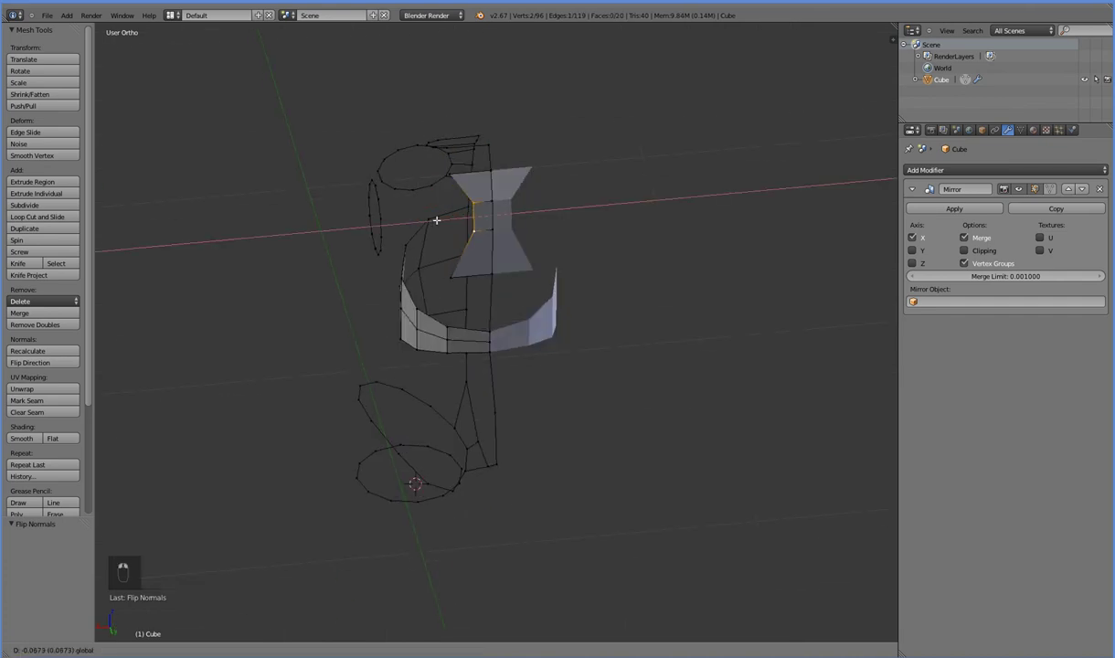
# Step: Fill a face across the neck strip and add a loop cut, sliding it into place
pyautogui.moveTo(417, 283); pyautogui.dragTo(495, 321)
pyautogui.moveTo(447, 325); pyautogui.dragTo(485, 320)
pyautogui.press('f')
pyautogui.press('ctrl+r')
pyautogui.moveTo(483, 300); pyautogui.dragTo(483, 299)
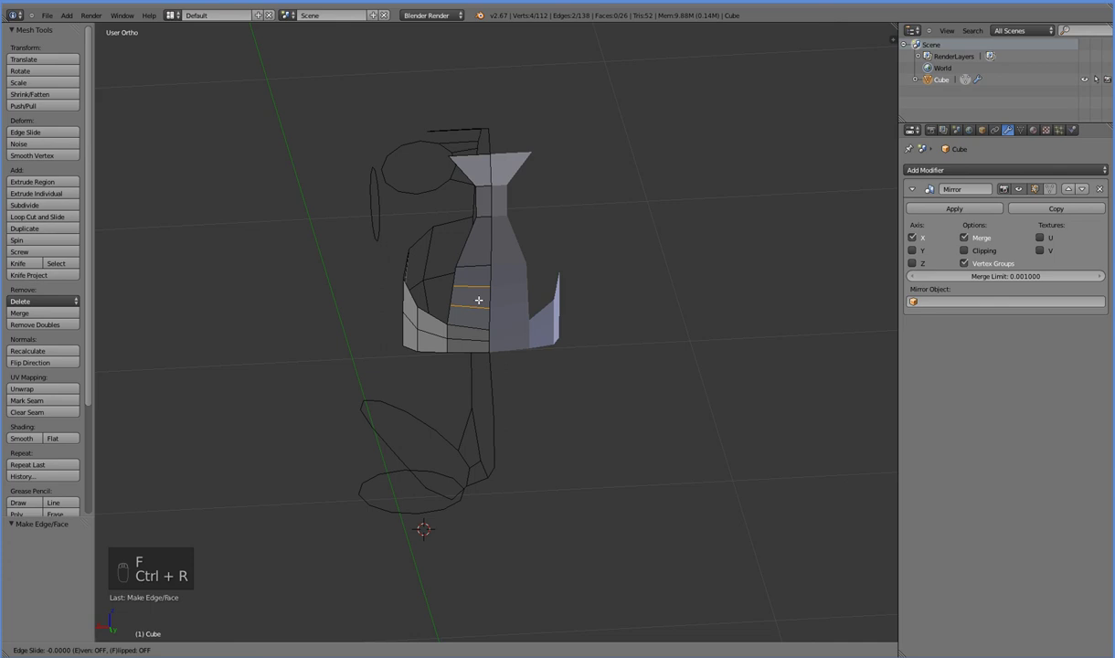
pyautogui.click(490, 298)
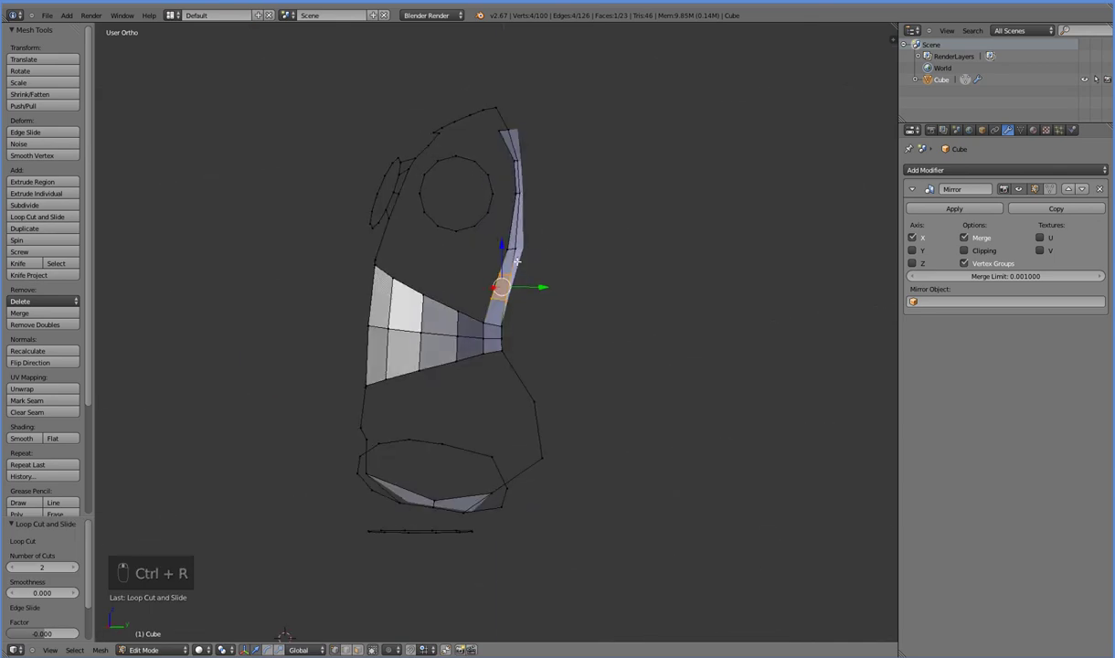
# Step: Undo the last edits and refill the face between the selected neck edges
pyautogui.press('ctrl+z')
pyautogui.press('ctrl+z')
pyautogui.press('ctrl+z')
pyautogui.press('f')
# Step: Switch to the side orthographic view and start box-selecting the lower body
pyautogui.press('KP_2')
pyautogui.press('KP_1')
pyautogui.press('KP_3')
pyautogui.press('a')
pyautogui.press('b')
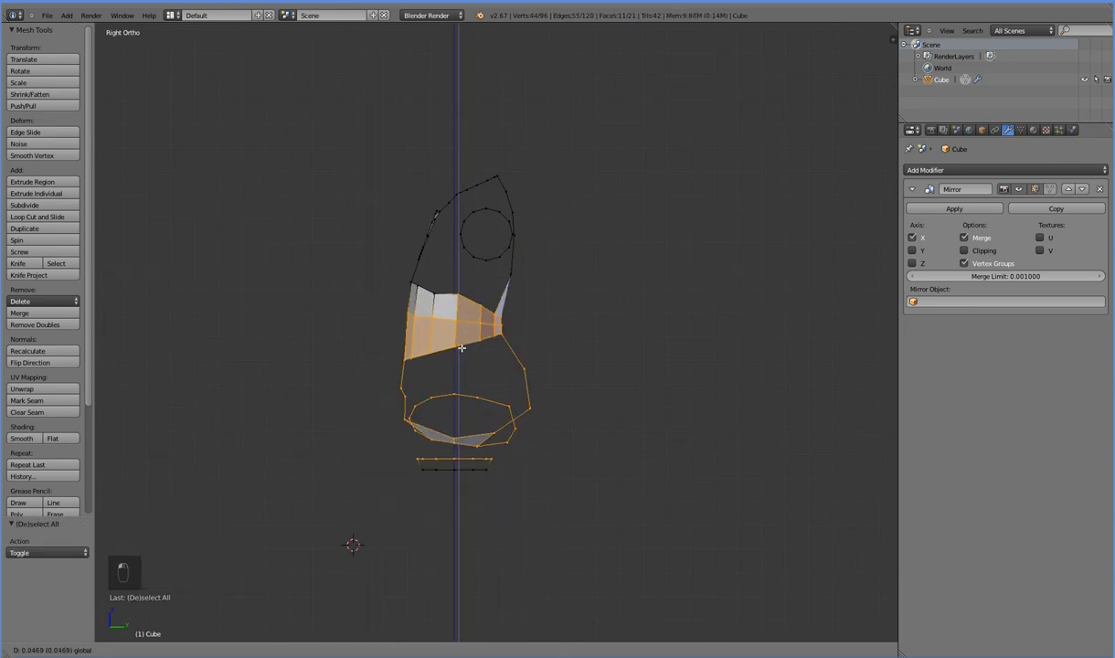
# Step: Move the rear hip vertices along the depth axis to align them
pyautogui.moveTo(466, 347); pyautogui.dragTo(477, 290)
pyautogui.press('a')
pyautogui.press('b')
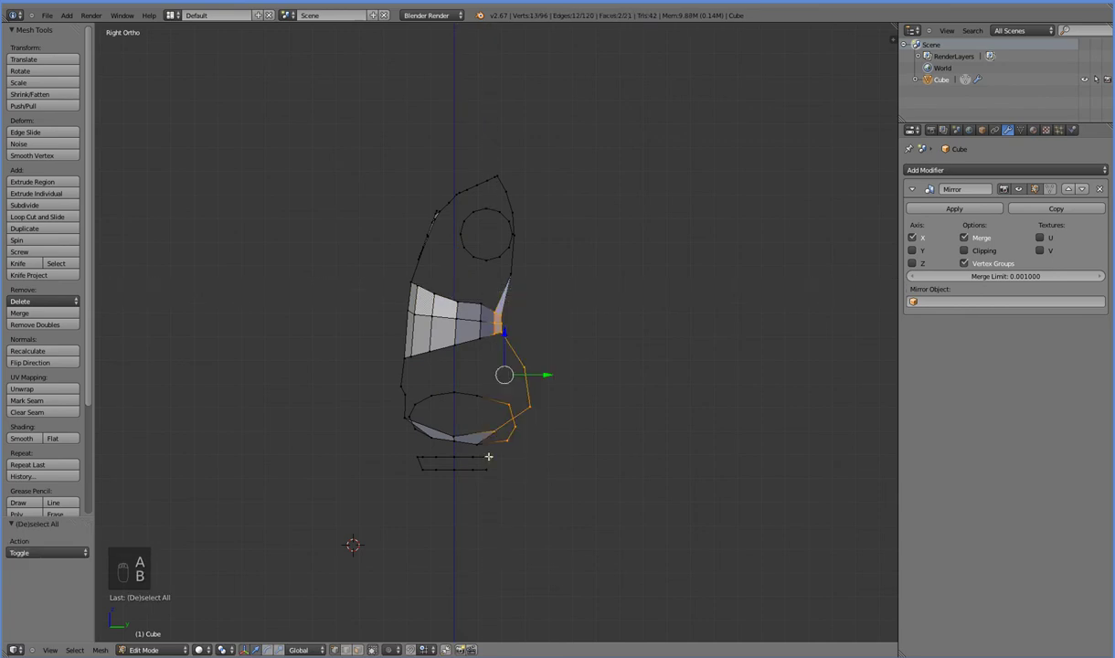
pyautogui.press('b')
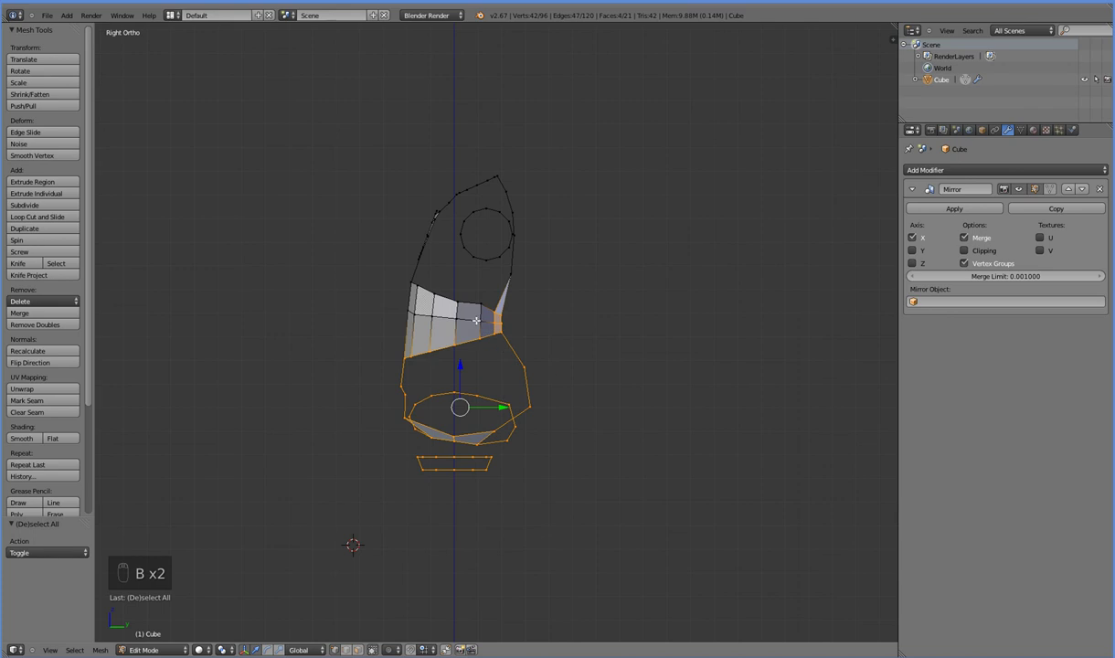
# Step: Shift the lower torso vertices so the hip outline lines up in side view
pyautogui.press('b')
pyautogui.moveTo(465, 365); pyautogui.dragTo(471, 359)
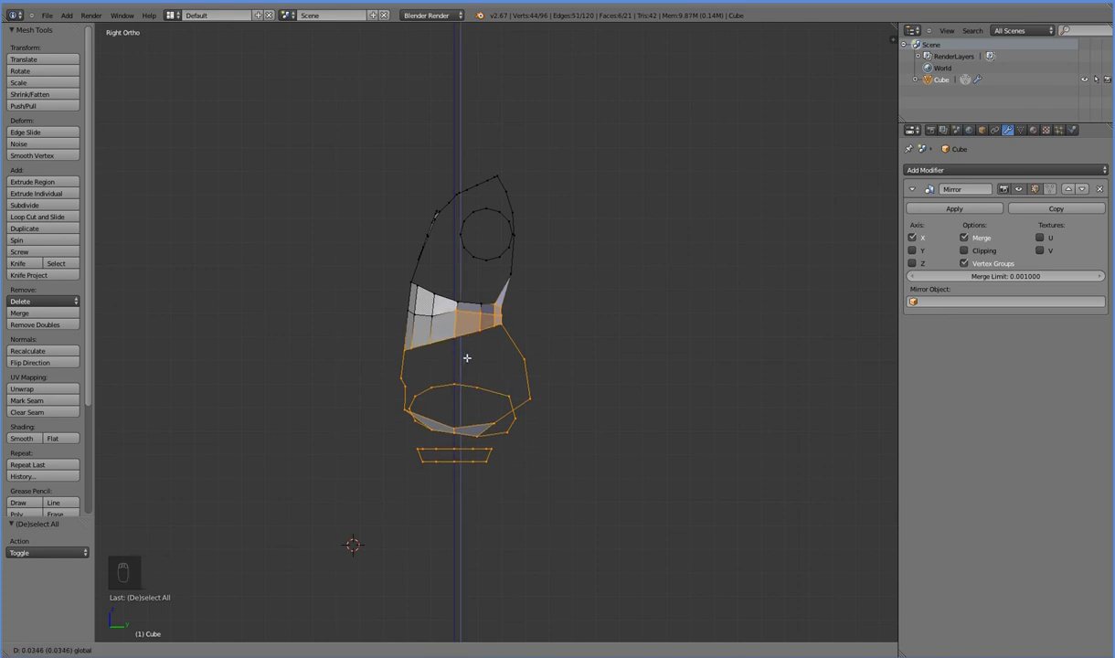
pyautogui.press('Tab')
pyautogui.press('Tab')
# Step: Box-select the front hip ring vertices in side view
pyautogui.press('z')
pyautogui.press('z')
pyautogui.press('a')
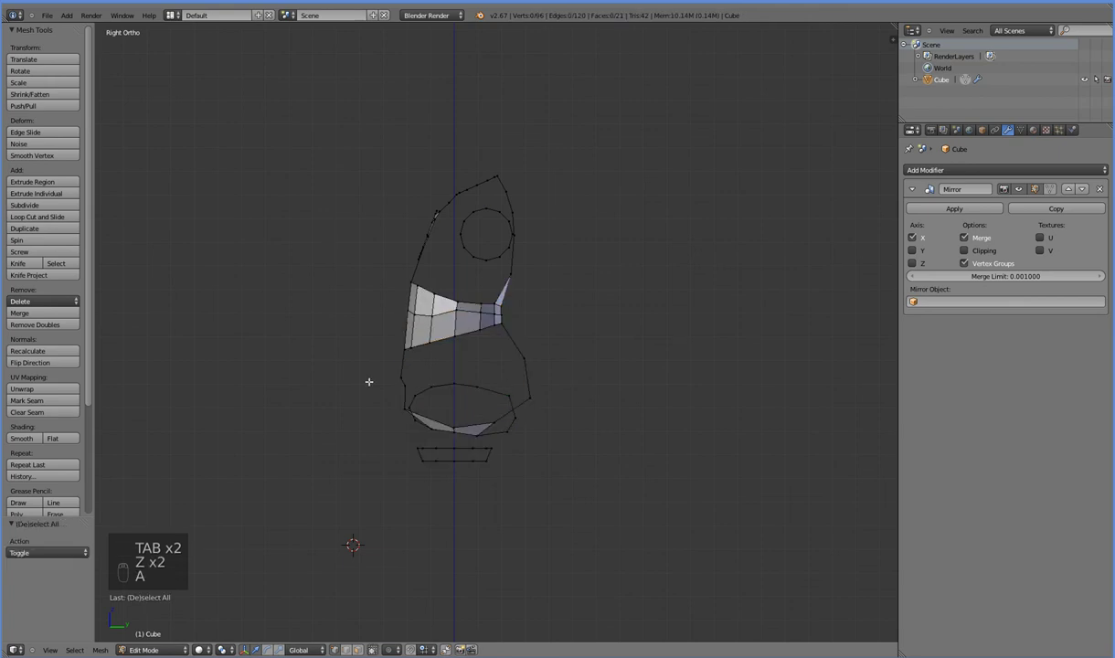
pyautogui.press('b')
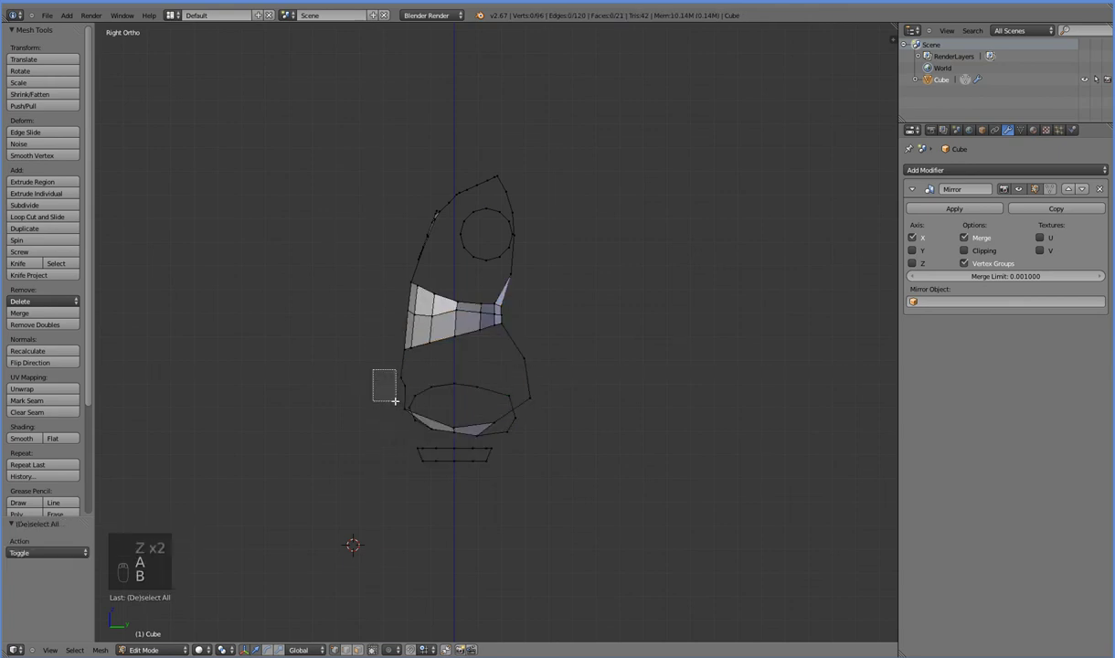
pyautogui.press('b')
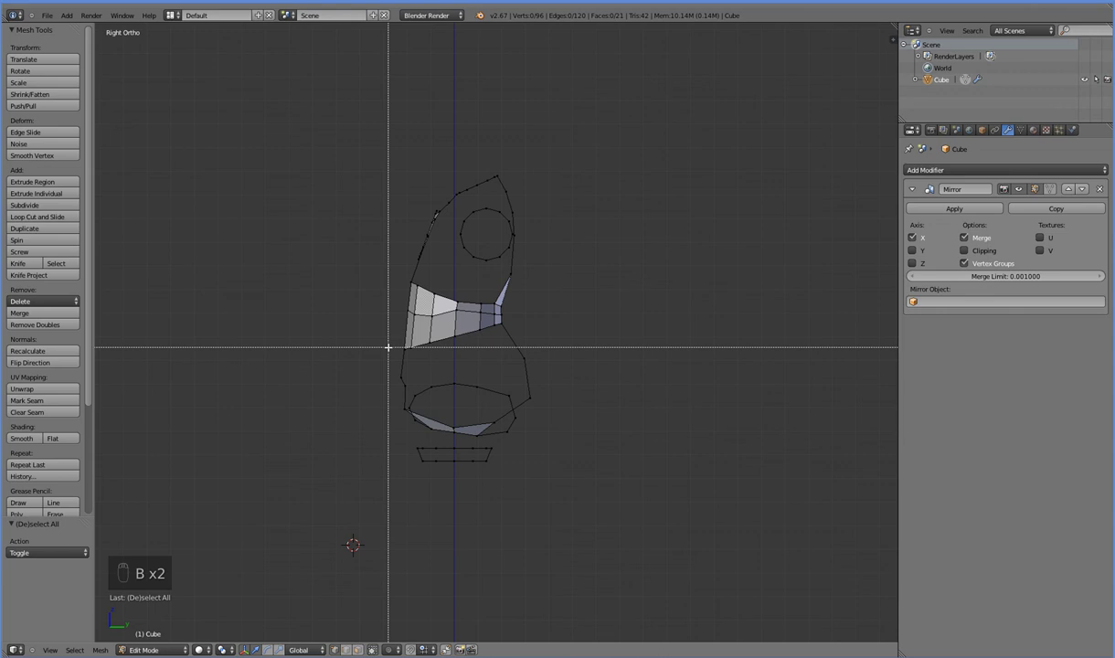
pyautogui.press('a')
pyautogui.press('b')
pyautogui.moveTo(485, 428); pyautogui.dragTo(490, 428)
# Step: Move the hip ring vertices along depth to round the lower torso profile
pyautogui.press('ctrl+z')
pyautogui.press('a')
pyautogui.press('b')
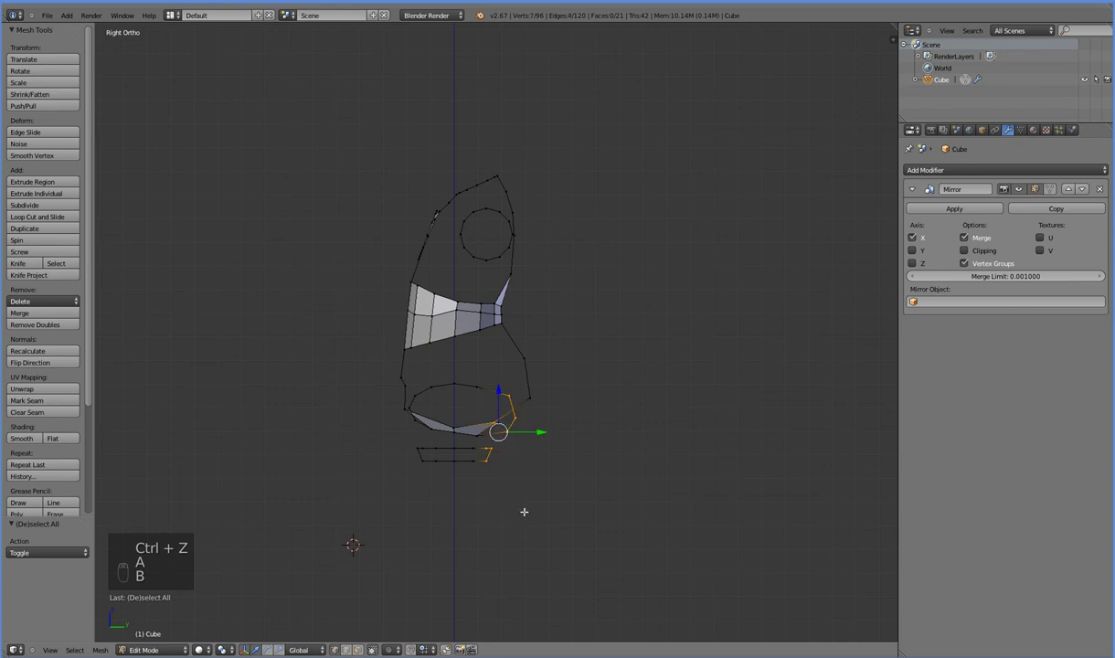
pyautogui.click(555, 434)
pyautogui.press('a')
pyautogui.press('b')
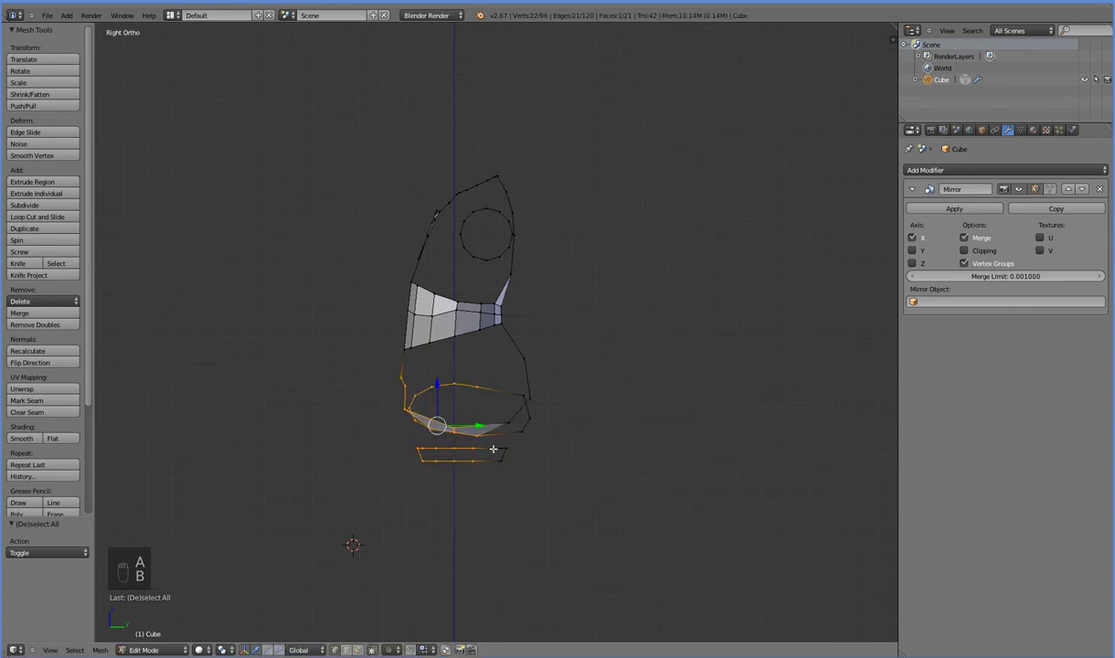
pyautogui.press('a')
# Step: Nudge the front chest band vertex along depth to match the rounded profile
pyautogui.press('b')
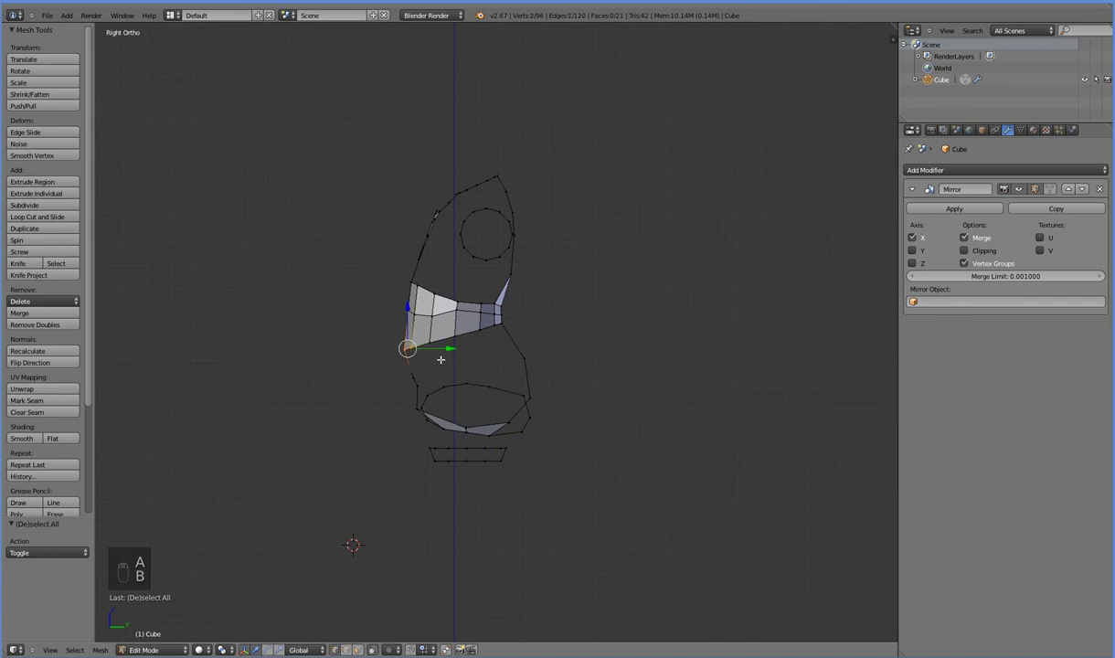
pyautogui.press('a')
pyautogui.press('b')
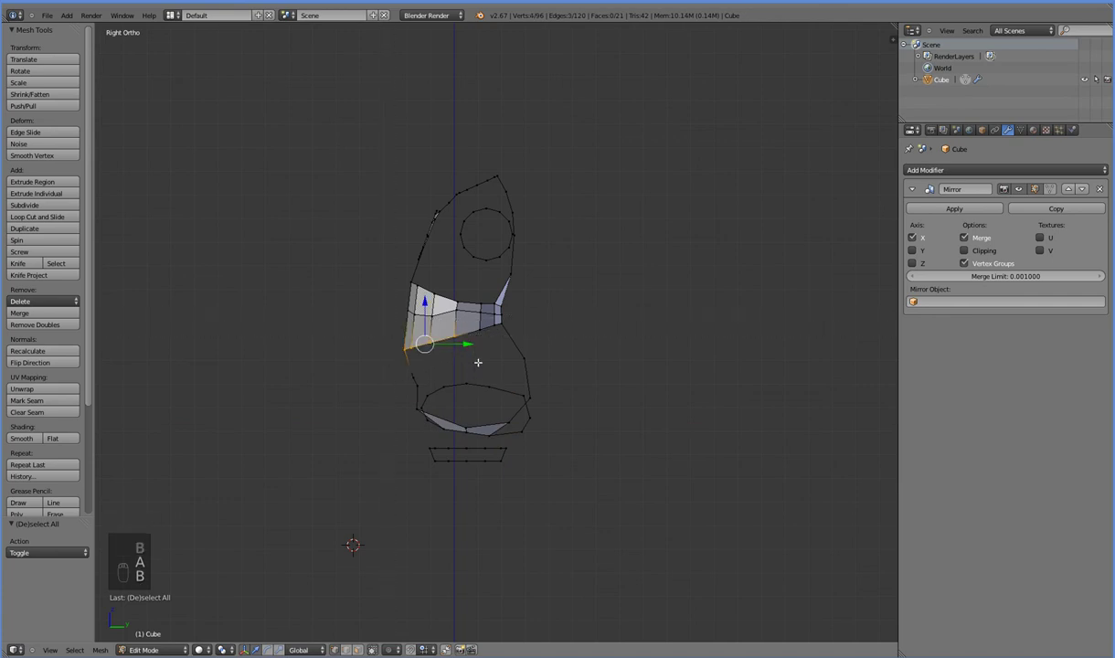
pyautogui.click(470, 349)
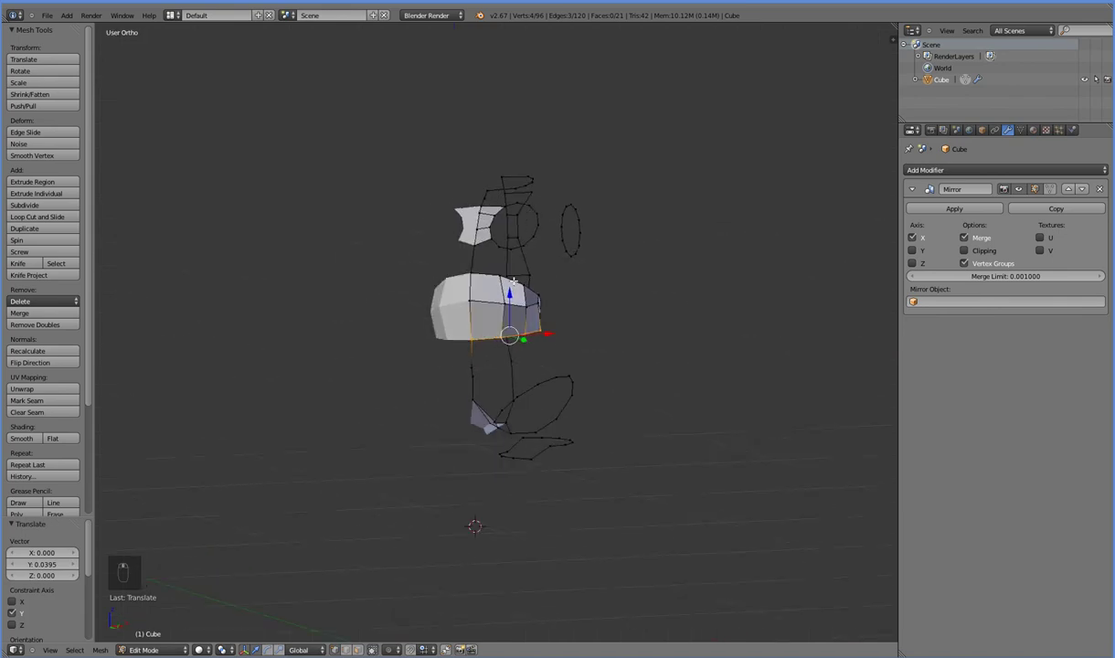